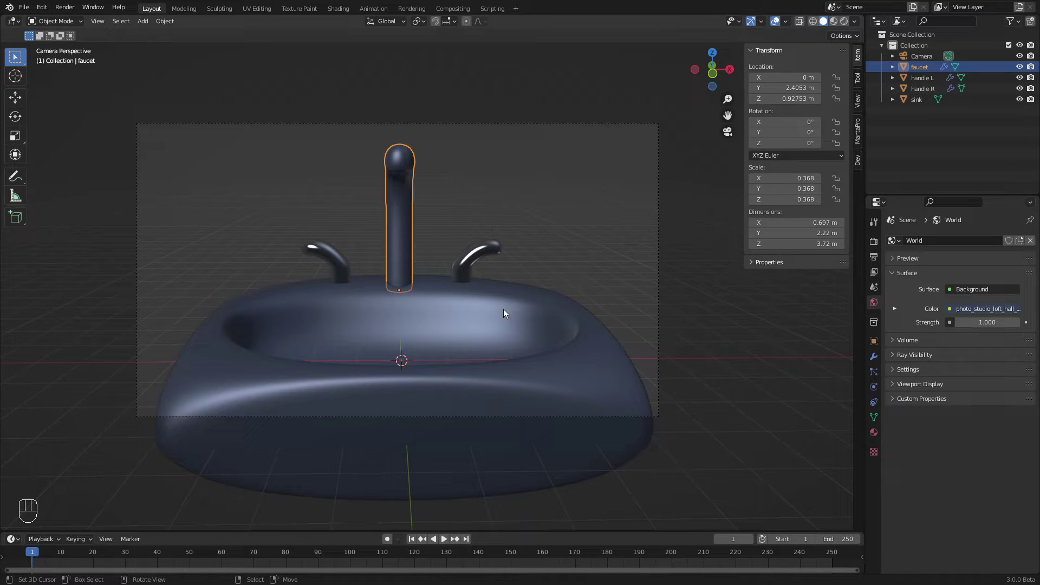
Step: Zoom in on the sink and show the MantaPro Domain, Flow, Effector and Force panels in the sidebar
left_click_drag(421, 248, 368, 256)
middle_click(484, 347)
middle_click(456, 323)
middle_click(362, 308)
left_click_drag(473, 273, 351, 284)
key("KP_0")
left_click(856, 133)
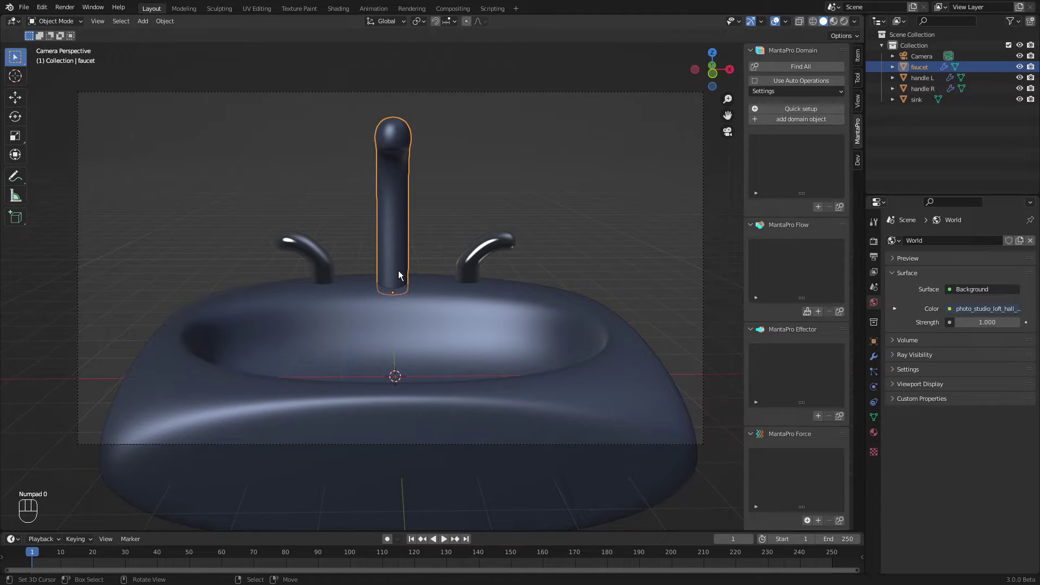
left_click_drag(322, 309, 306, 314)
key("KP_0")
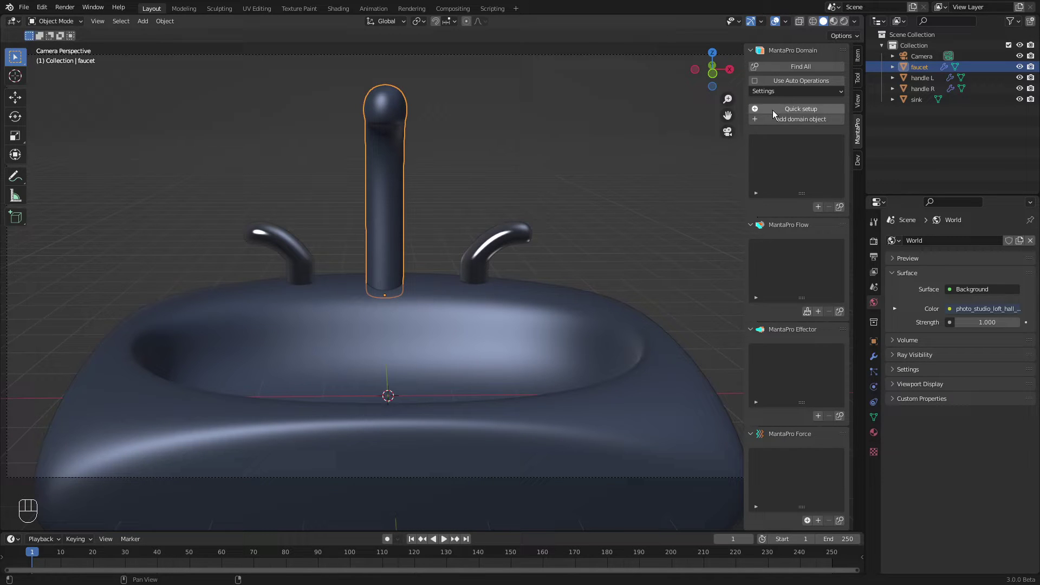
Step: Add a MantaPro liquid domain object and show it as a see-through bounds box
left_click_drag(780, 127, 538, 193)
left_click(421, 222)
middle_click(425, 300)
left_click(459, 287)
middle_click(478, 361)
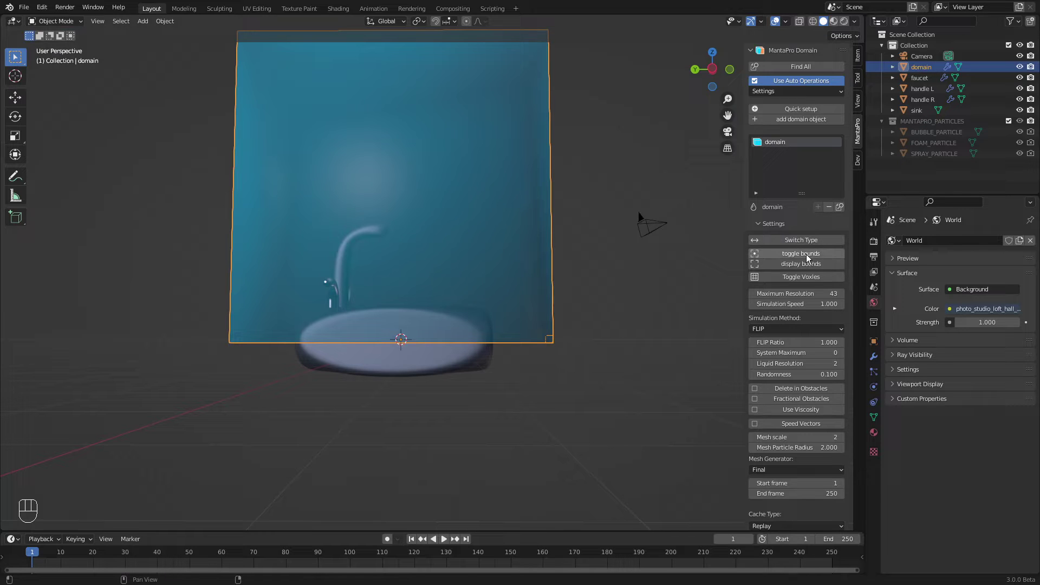
left_click(808, 263)
middle_click(453, 276)
middle_click(463, 287)
Step: From front view, move and scale the domain box to just enclose the sink and faucet
key("KP_1")
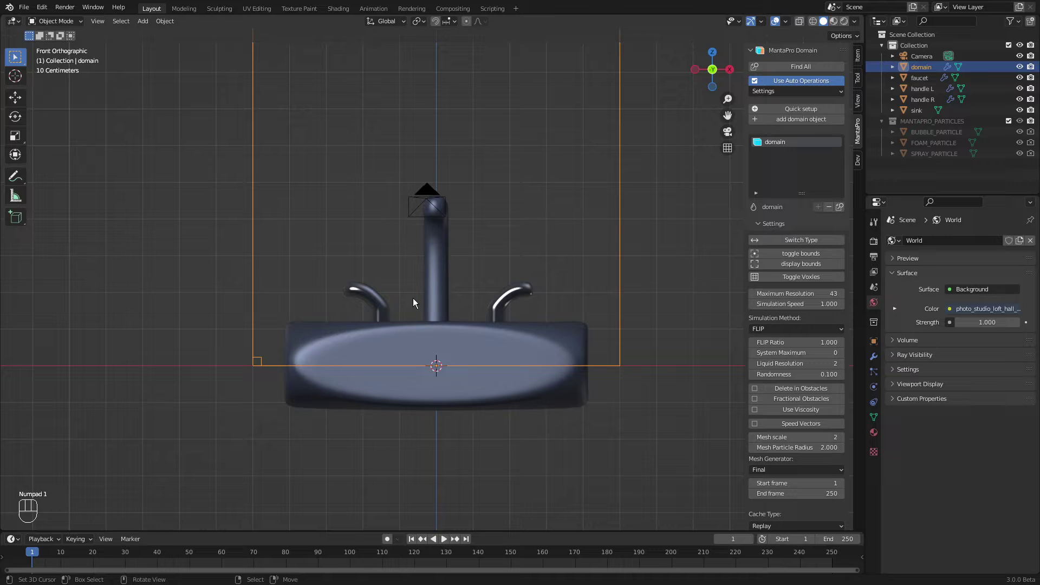
key("g")
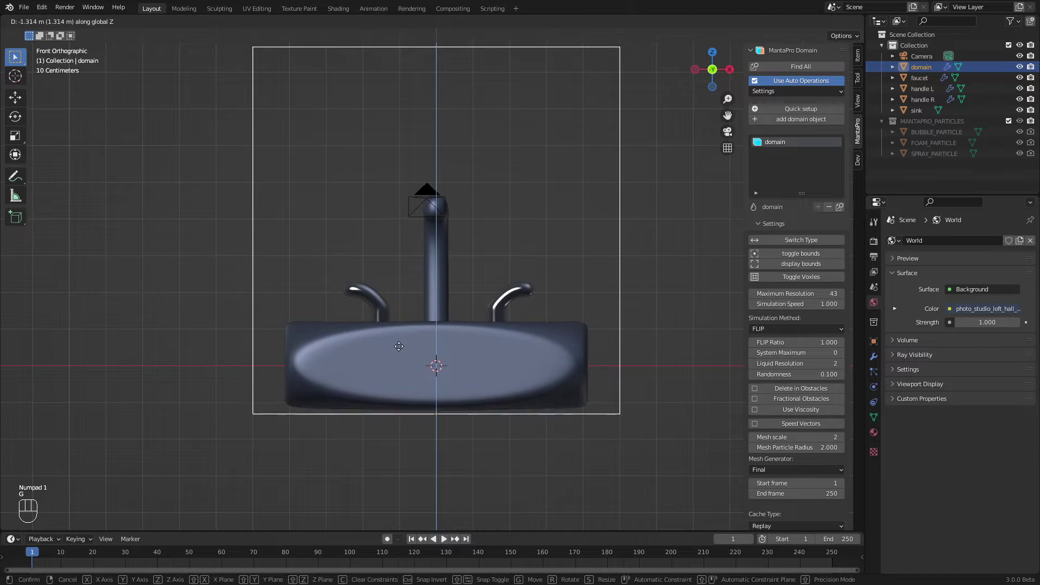
left_click_drag(278, 319, 363, 312)
left_click(362, 312)
left_click(330, 334)
left_click(534, 351)
key("s")
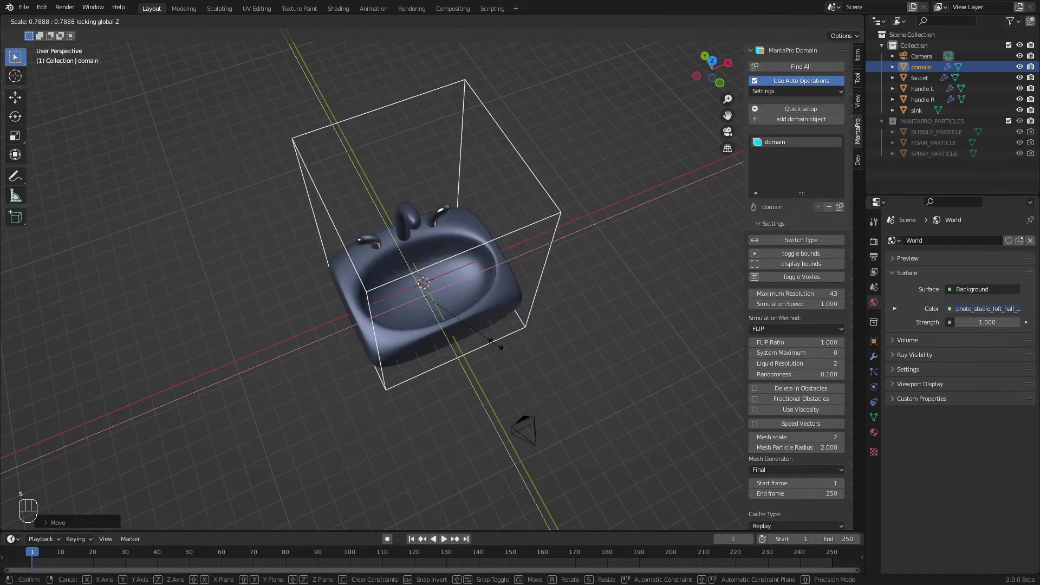
left_click(476, 342)
left_click(430, 365)
key("s")
left_click_drag(439, 307, 455, 307)
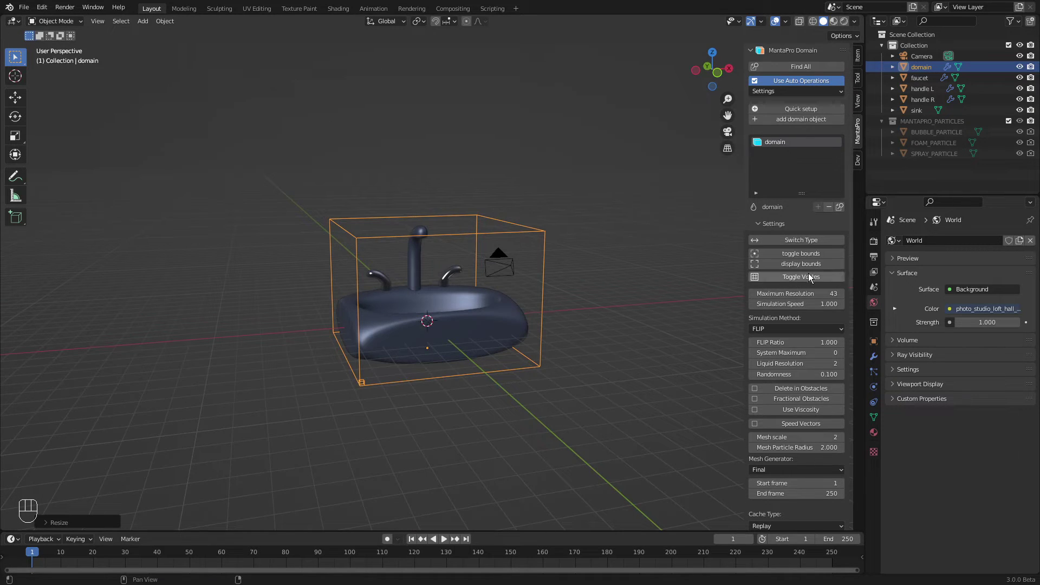
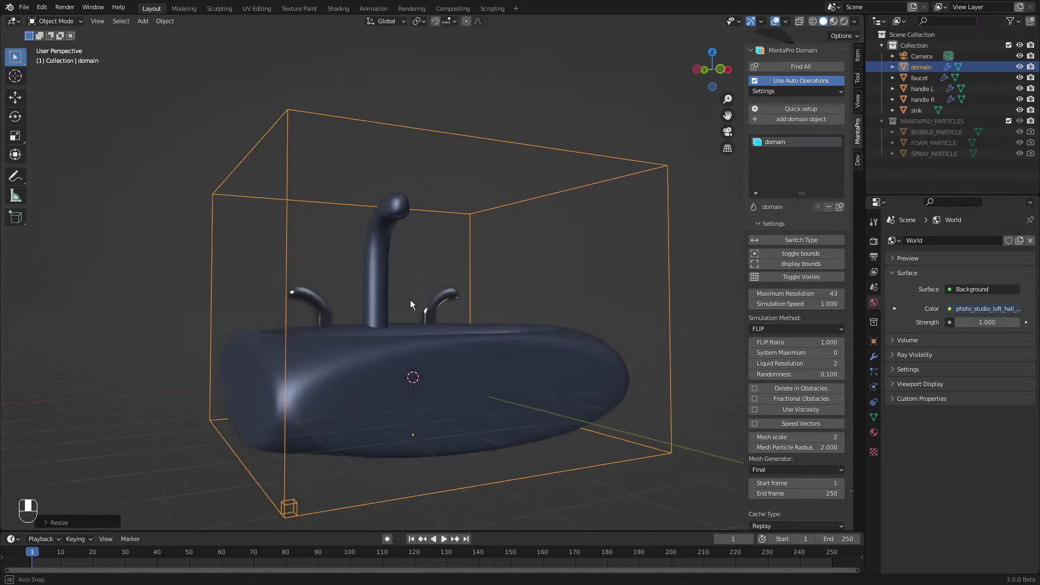
Step: Add a UV sphere and move it up toward the faucet spout, shrinking it along the way
left_click_drag(402, 294, 387, 293)
key("shift+a")
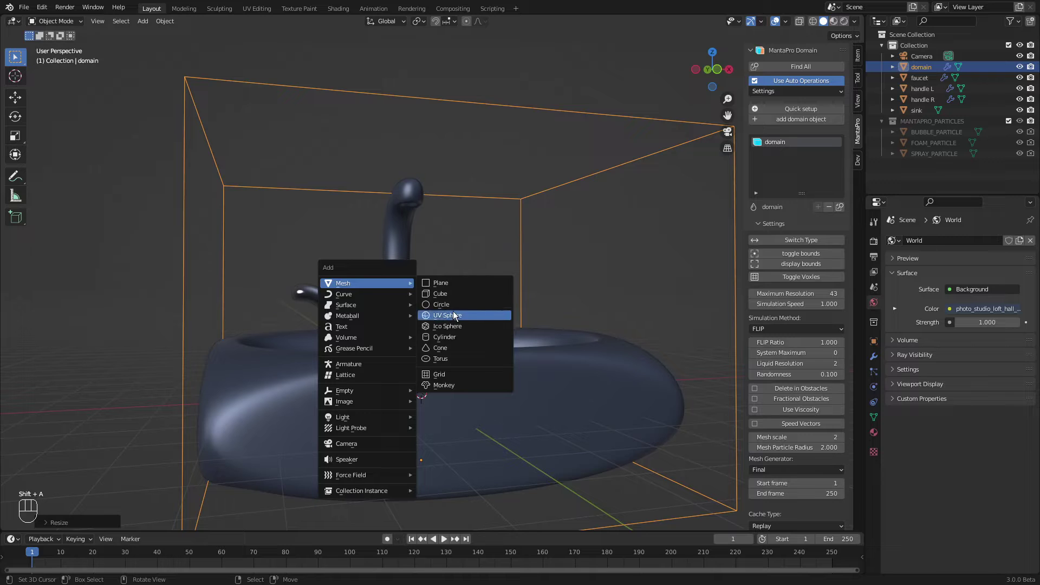
left_click(403, 348)
key("g")
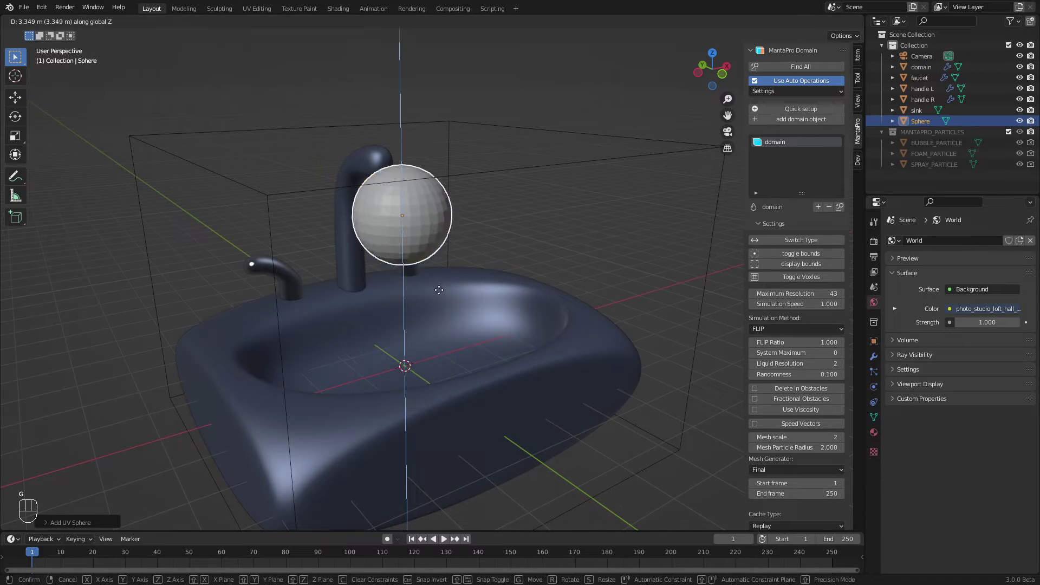
left_click(351, 287)
key("s")
key("g")
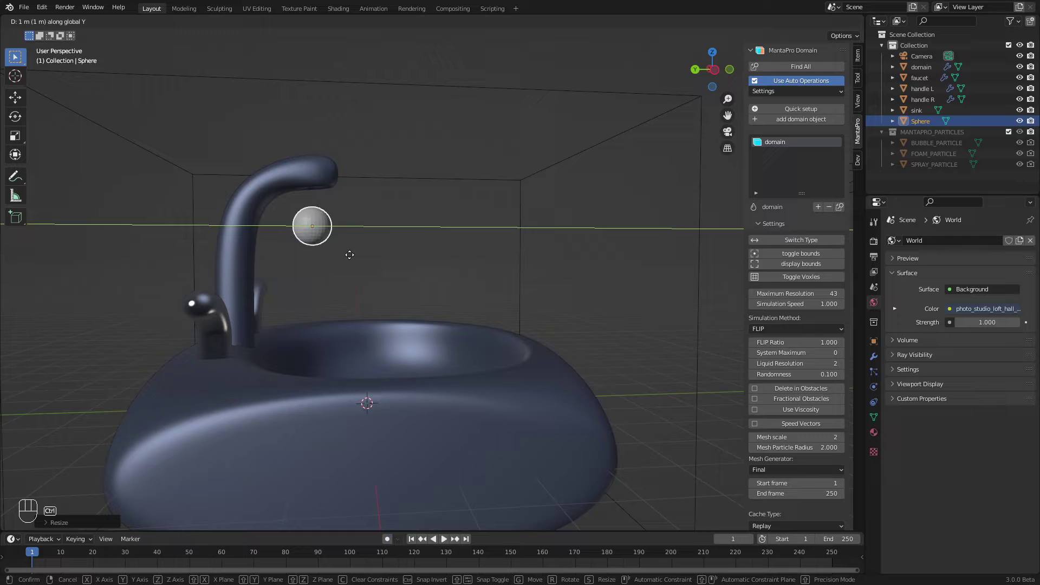
key("KP_Decimal")
left_click(401, 261)
left_click(437, 254)
key("g")
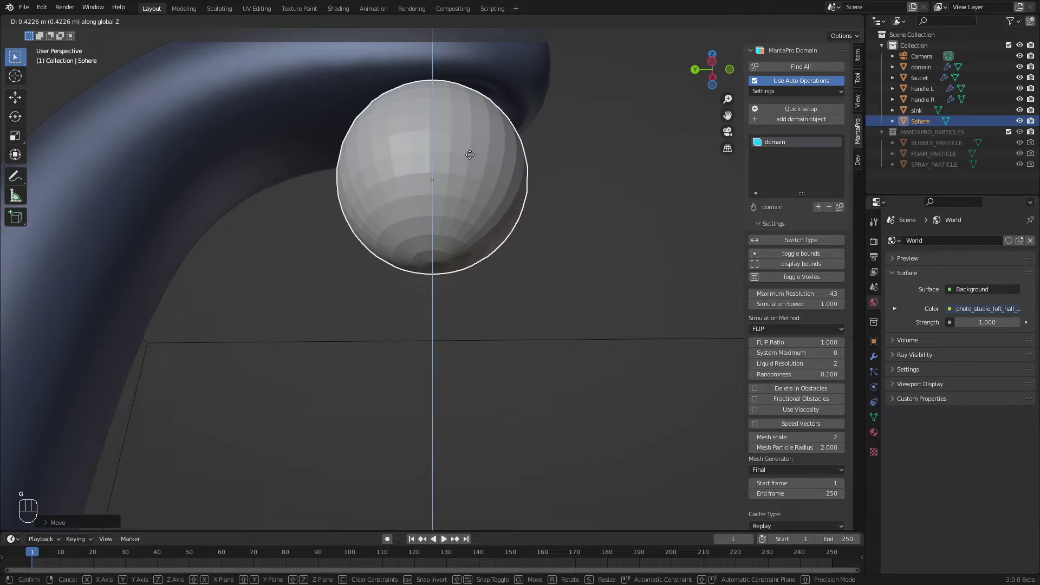
left_click(472, 105)
Step: Squash the sphere into a thin disc and fit it right inside the spout opening
key("s")
left_click(463, 209)
key("g")
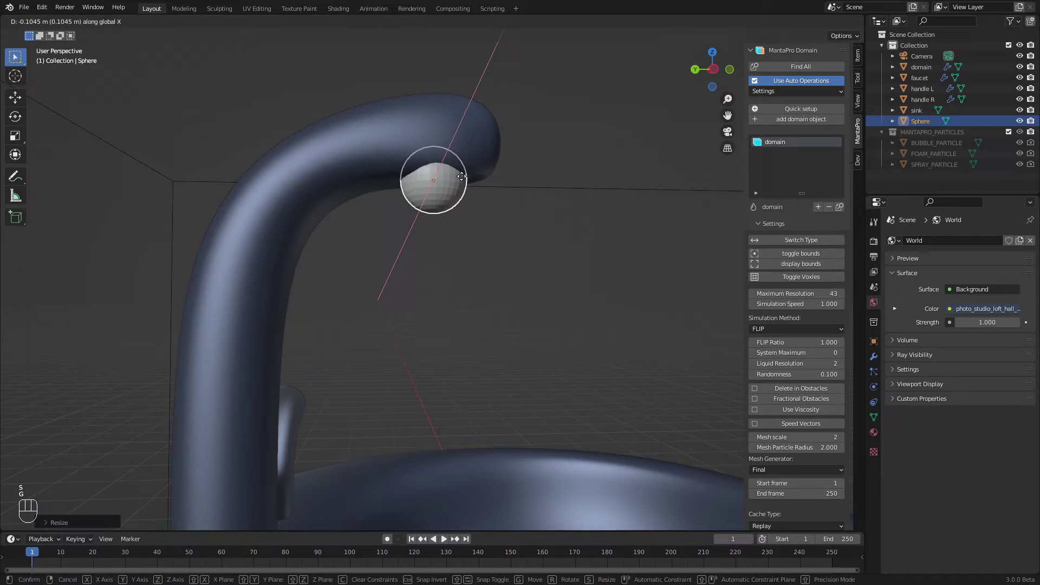
left_click(481, 186)
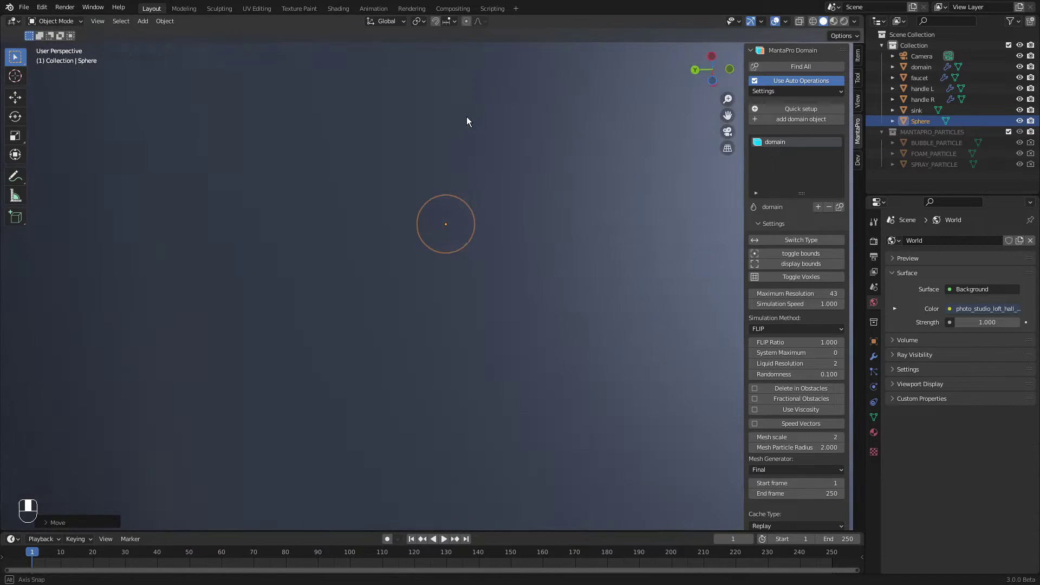
middle_click(464, 172)
key("s")
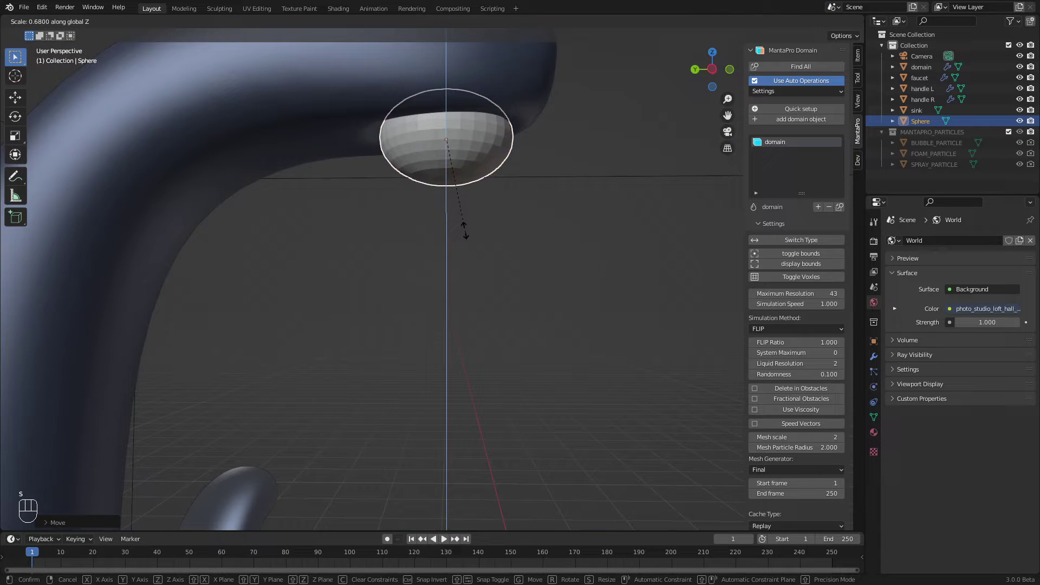
left_click_drag(471, 196, 459, 104)
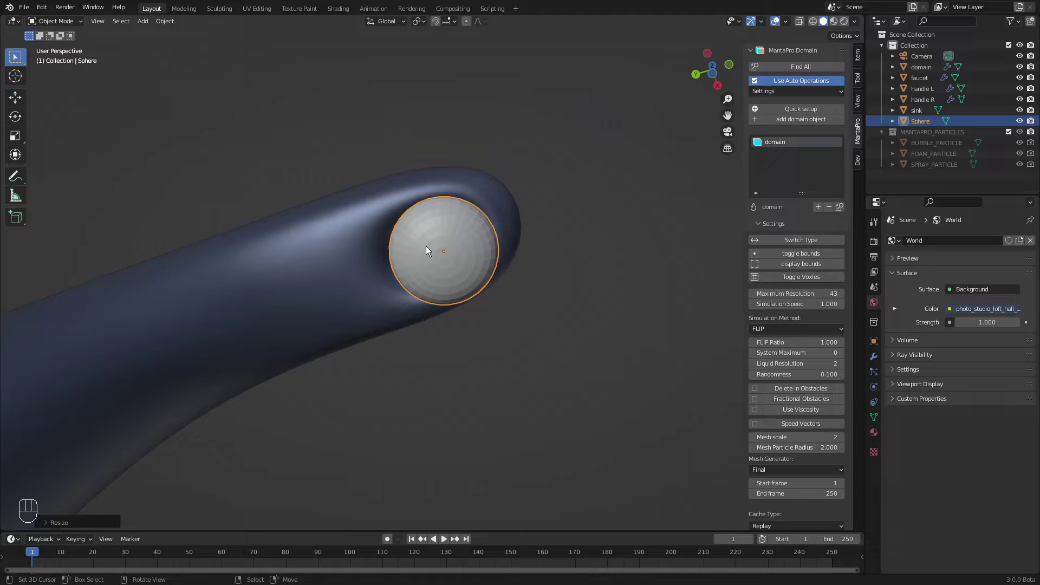
left_click(428, 245)
key("g")
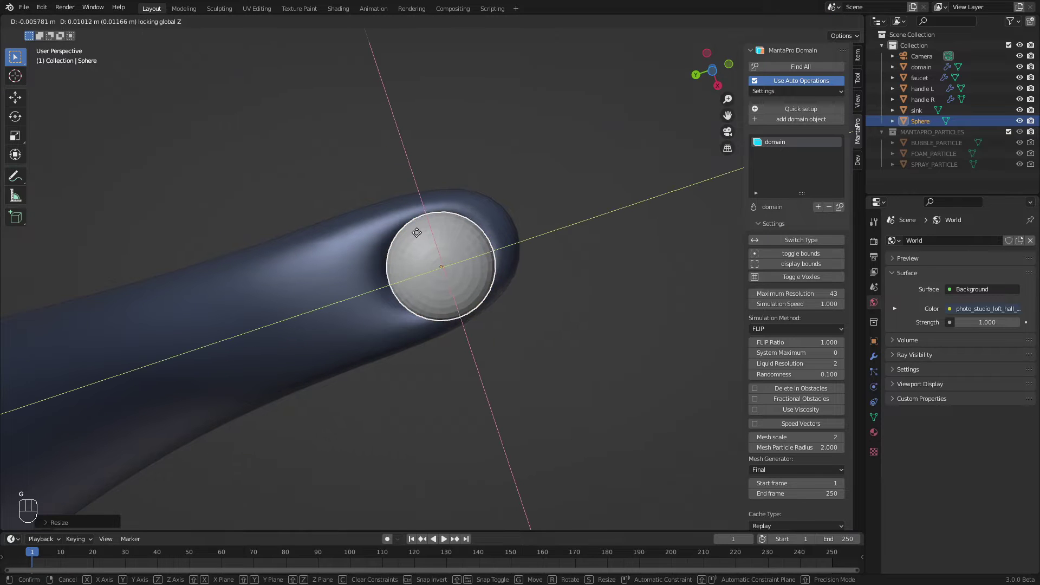
key("s")
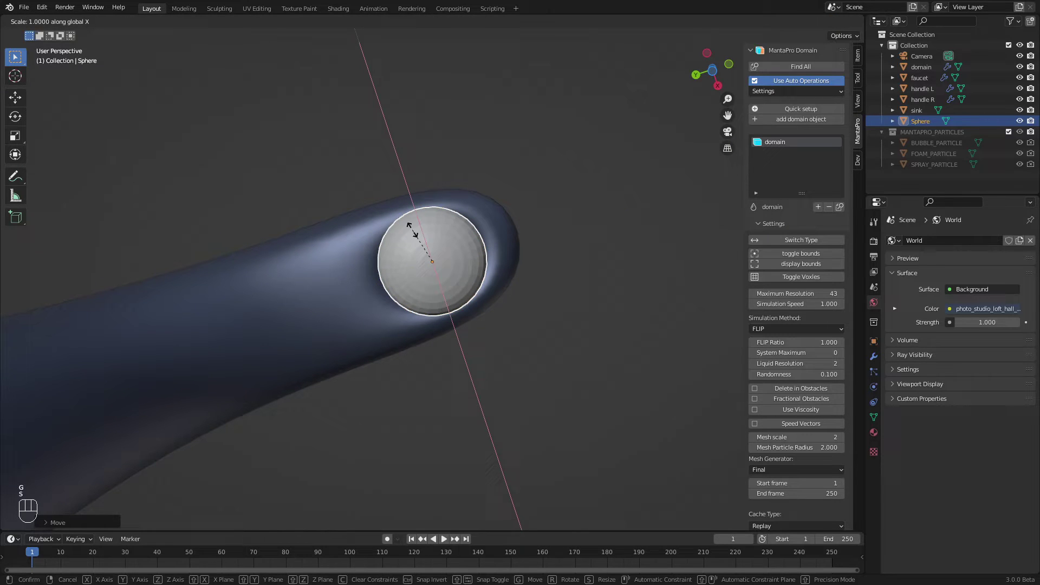
left_click(434, 210)
middle_click(459, 264)
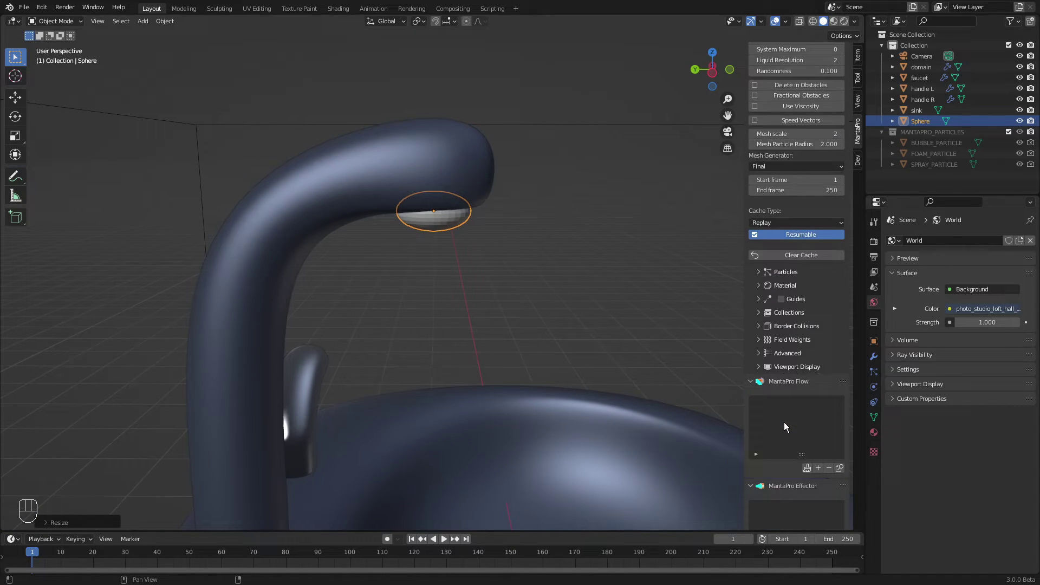
Step: Make the sphere a MantaPro liquid inflow source
left_click_drag(822, 363, 505, 330)
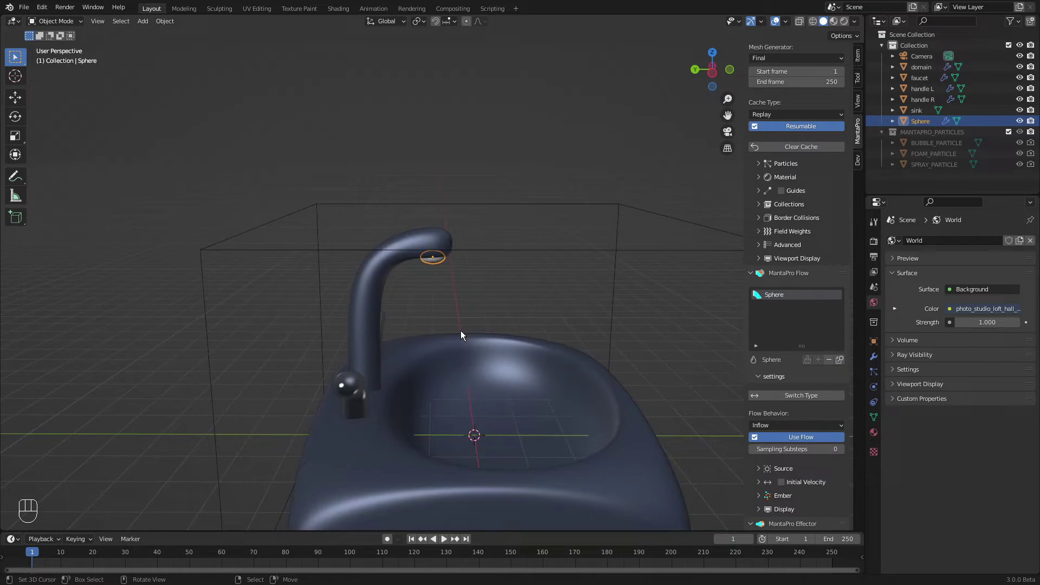
middle_click(509, 335)
middle_click(493, 322)
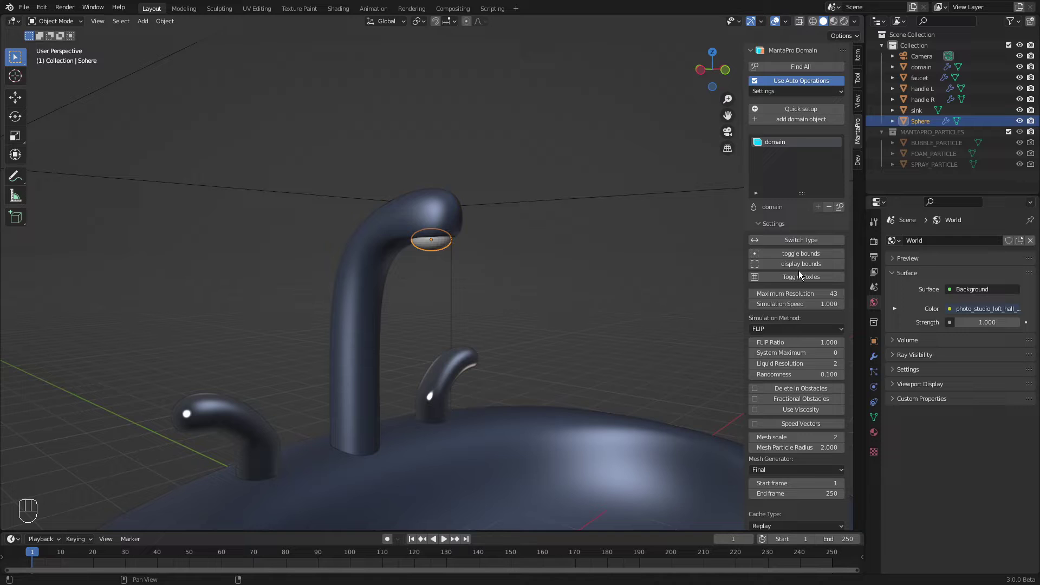
left_click(800, 265)
middle_click(489, 240)
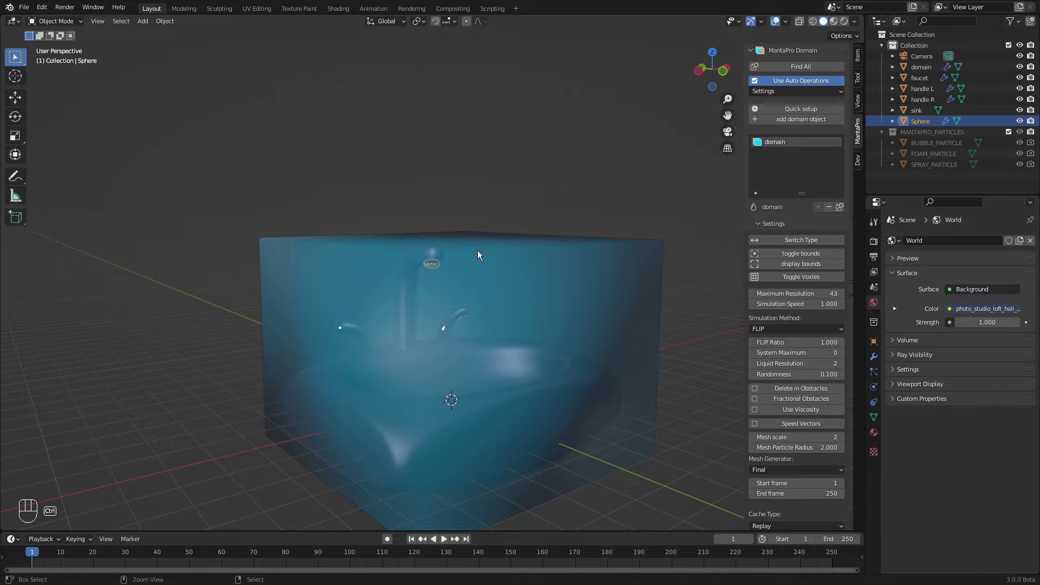
key("ctrl+r")
Step: Play the simulation to check water pours from the faucet, then select the sink
left_click(492, 290)
left_click(366, 239)
key("shift+space")
left_click_drag(404, 261, 428, 259)
left_click(421, 288)
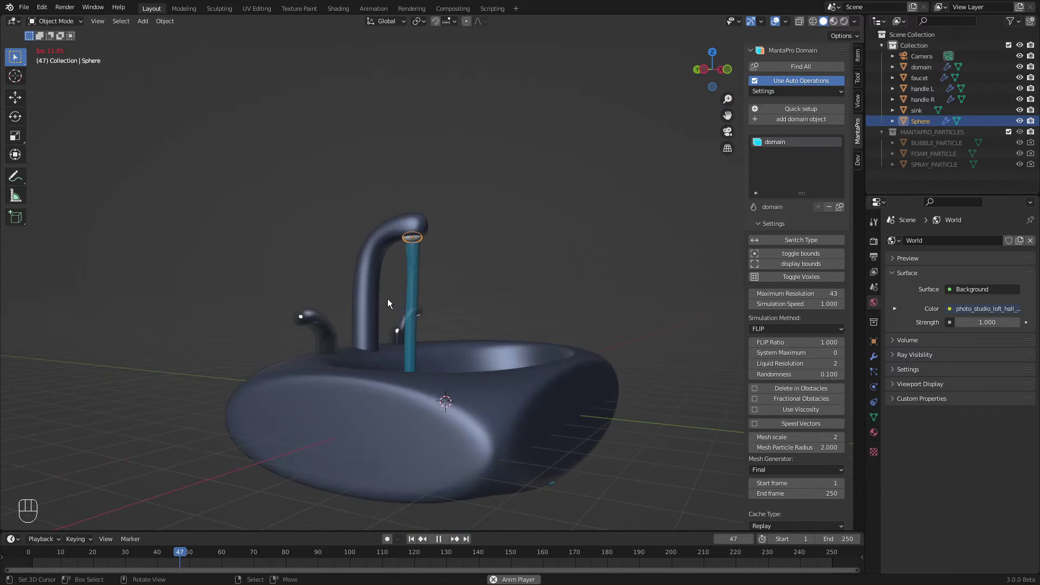
key("shift+space")
left_click(421, 308)
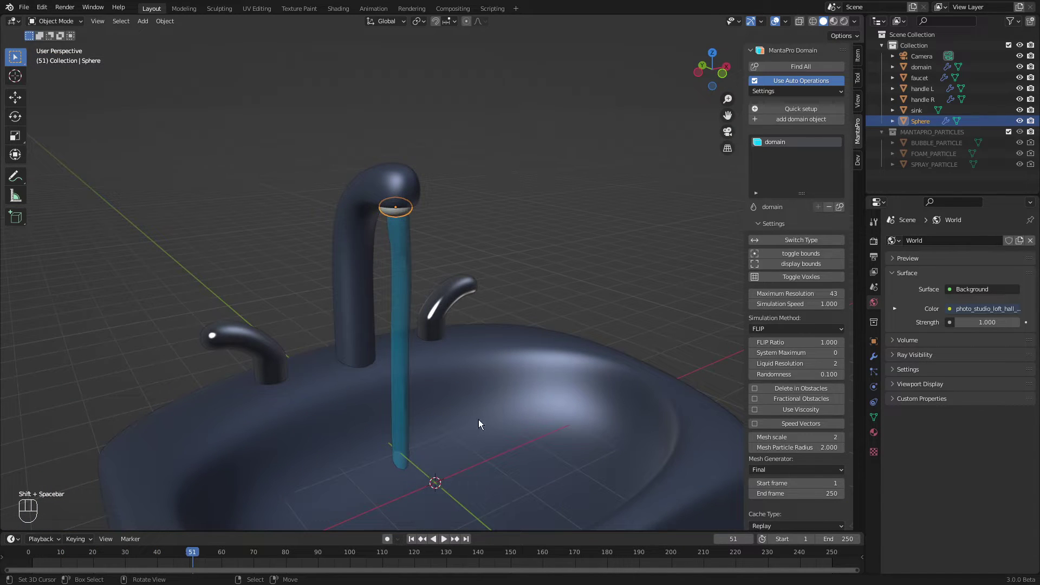
Step: Add the sink as a Collision effector and replay from frame 1 to see the water pool
left_click(529, 402)
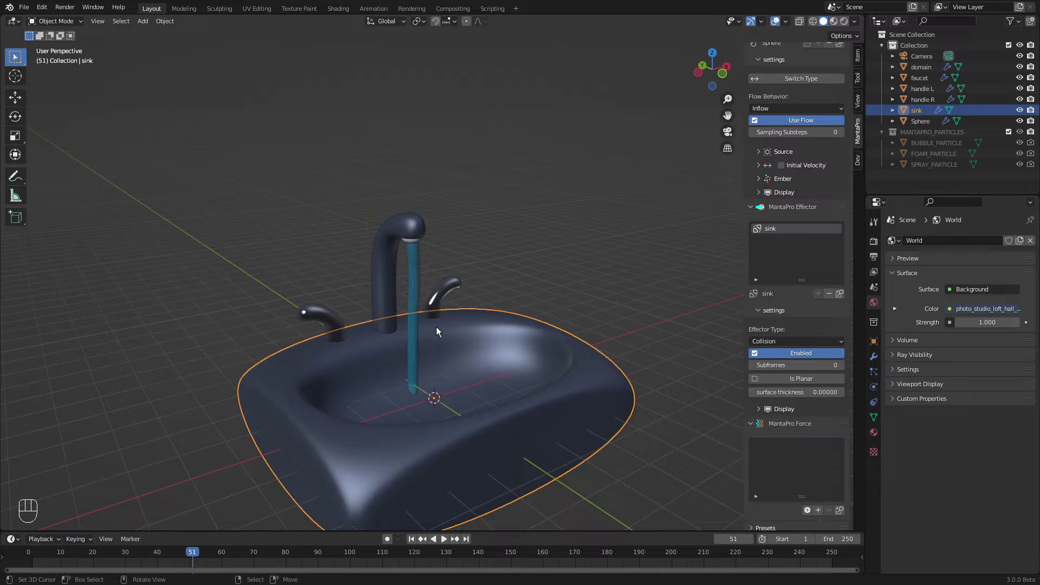
left_click(445, 325)
key("ctrl+r")
key("shift+space")
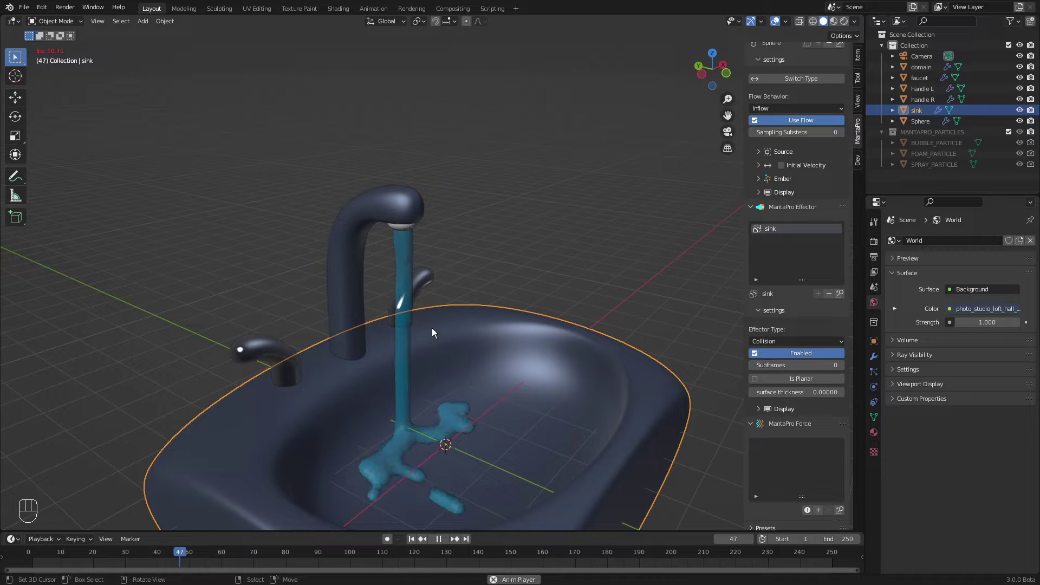
middle_click(377, 410)
key("shift+space")
Step: Orbit around the basin replaying briefly to inspect the pooling water, then return to camera view
left_click_drag(511, 394, 402, 375)
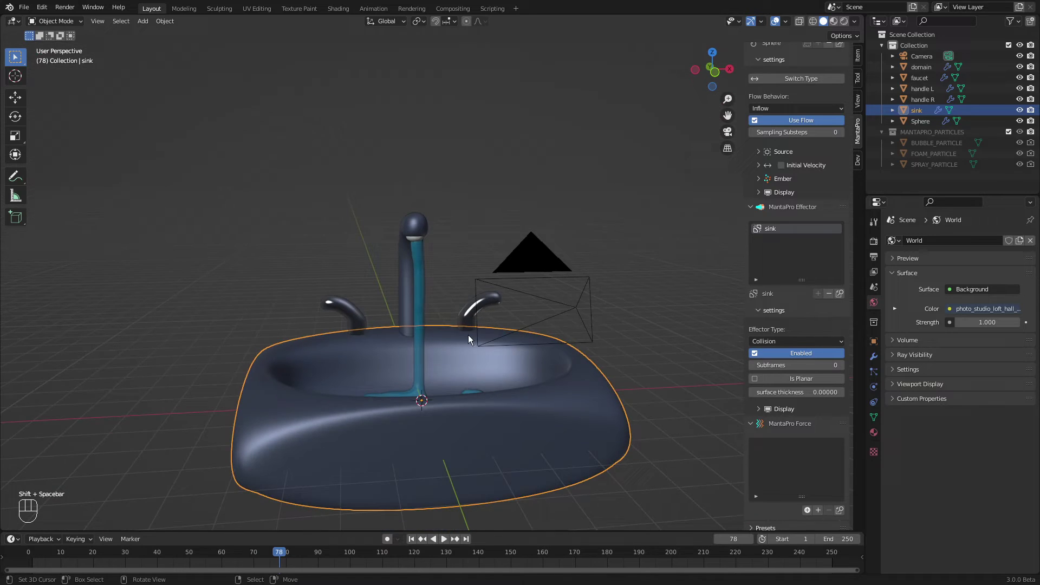
left_click_drag(400, 283, 395, 270)
key("shift+space")
key("shift+space")
left_click(416, 286)
key("KP_0")
left_click(401, 270)
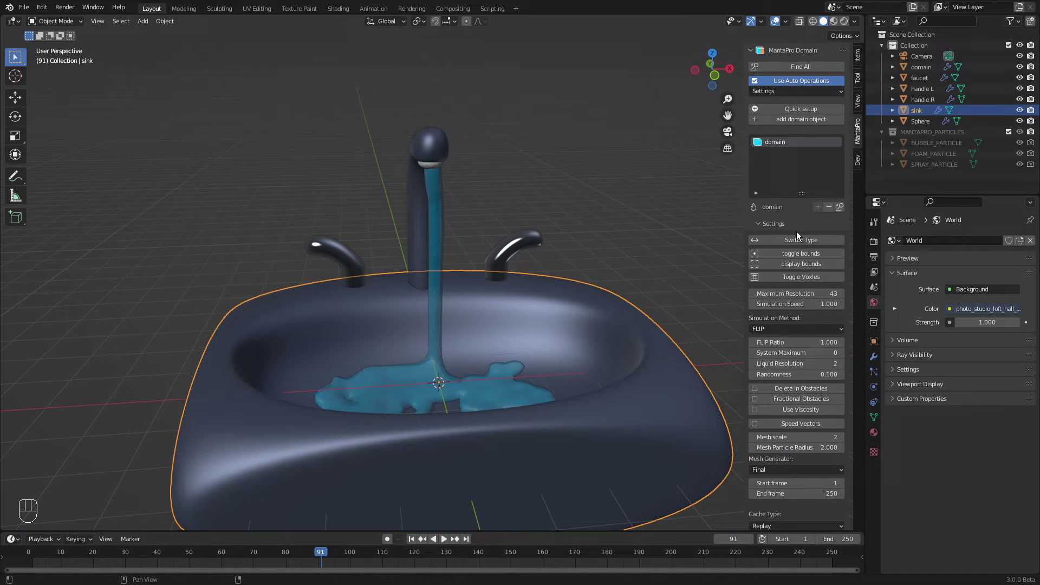
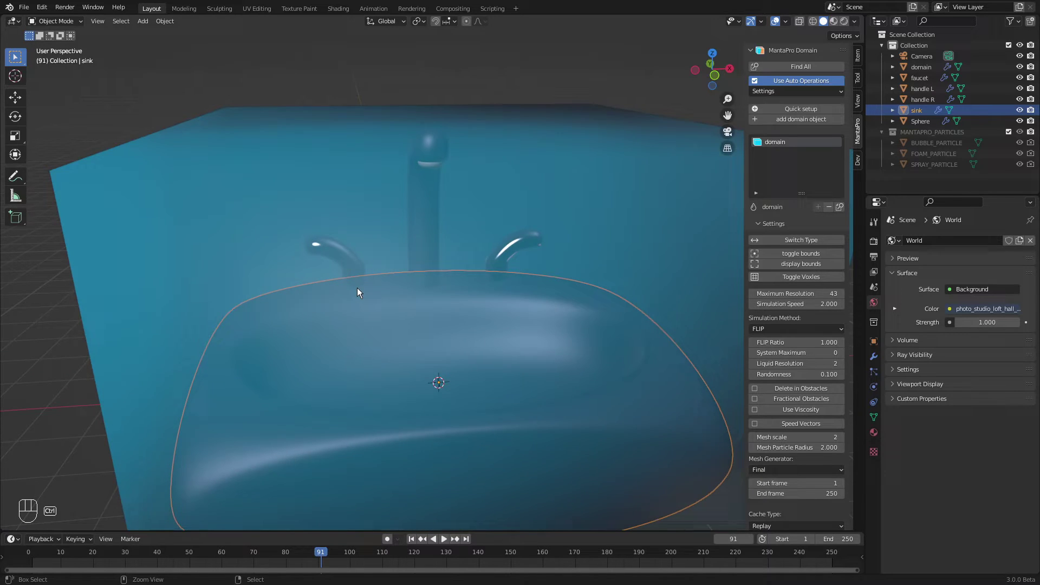
Step: Replay the simulation with Maximum Resolution 64 and orbit to inspect the continuous stream in the basin
key("ctrl+r")
key("shift+space")
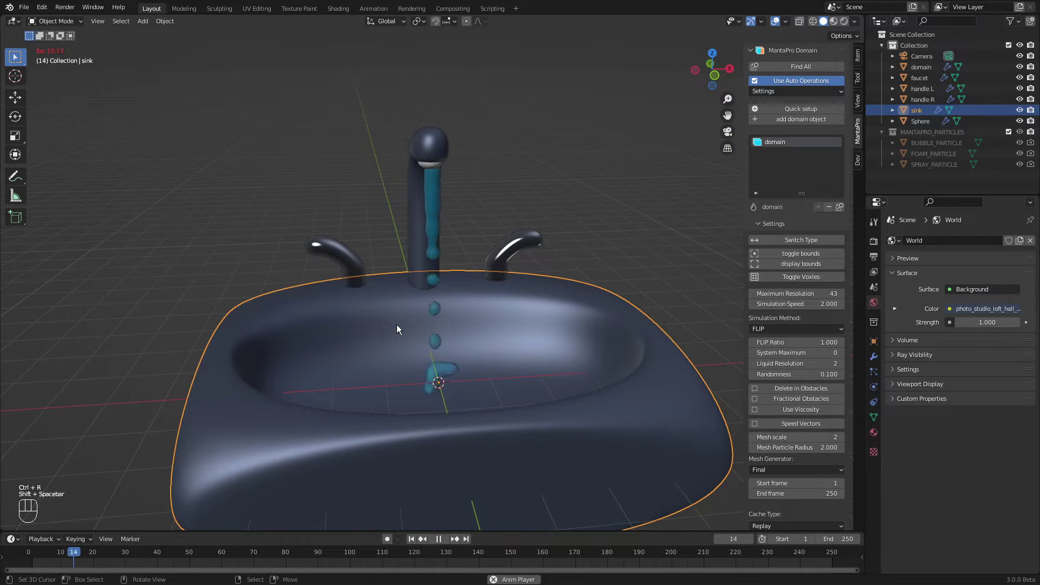
key("KP_0")
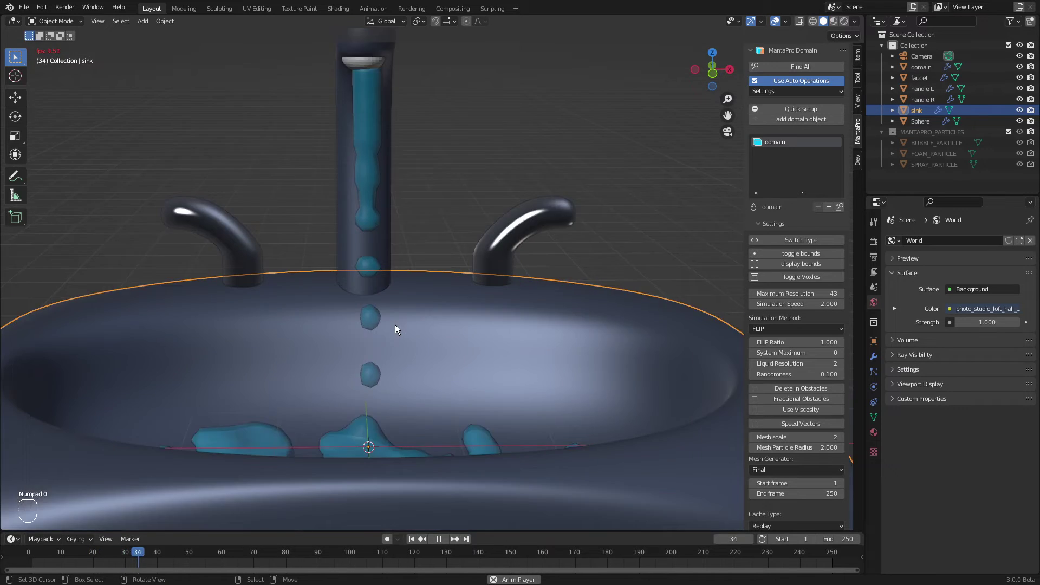
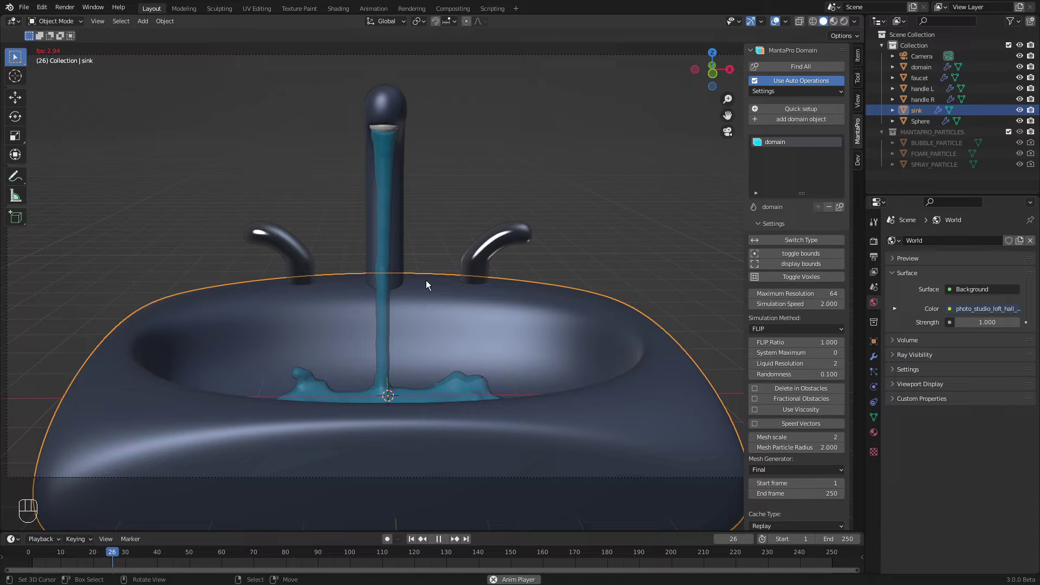
left_click_drag(383, 314, 507, 286)
left_click_drag(507, 286, 505, 288)
key("shift+space")
left_click(472, 282)
left_click_drag(474, 287, 351, 308)
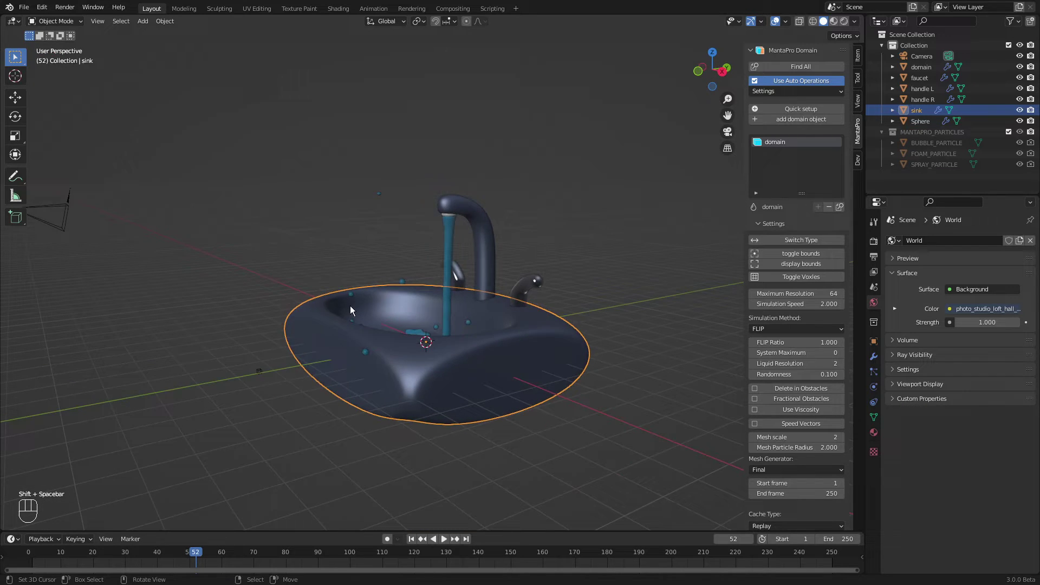
key("KP_0")
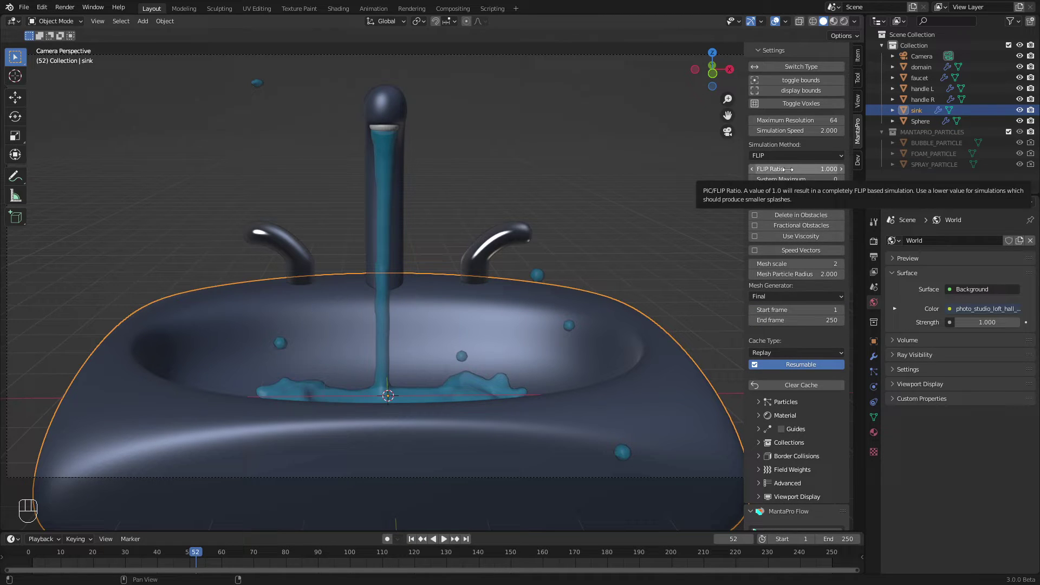
Step: Change the Simulation Method from FLIP to APIC and replay from frame 1
left_click_drag(788, 160, 770, 185)
middle_click(479, 213)
key("ctrl+r")
key("shift+space")
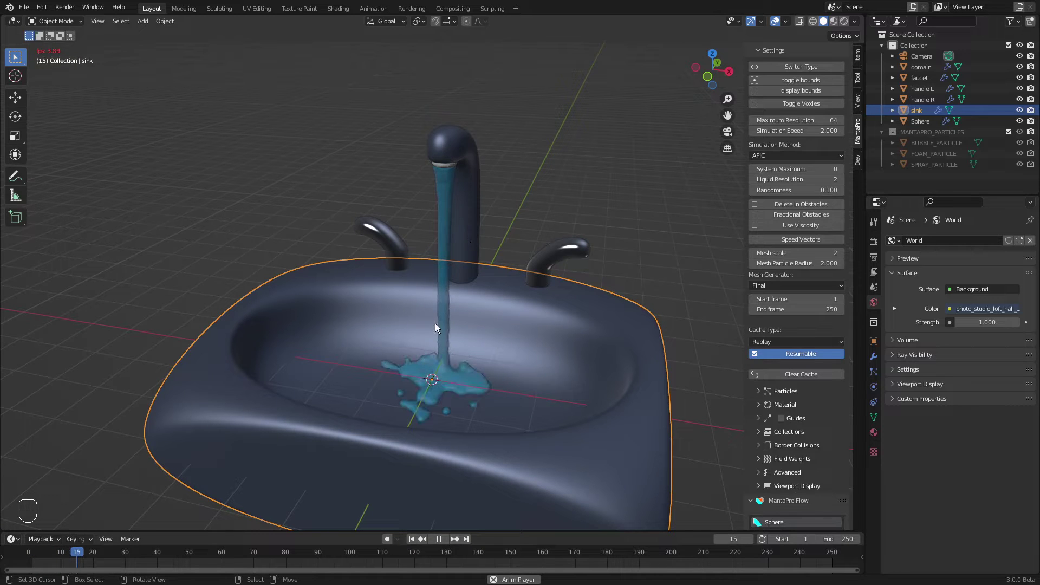
Step: Orbit to look down into the filling basin during playback, then return to camera view
left_click_drag(353, 373, 421, 377)
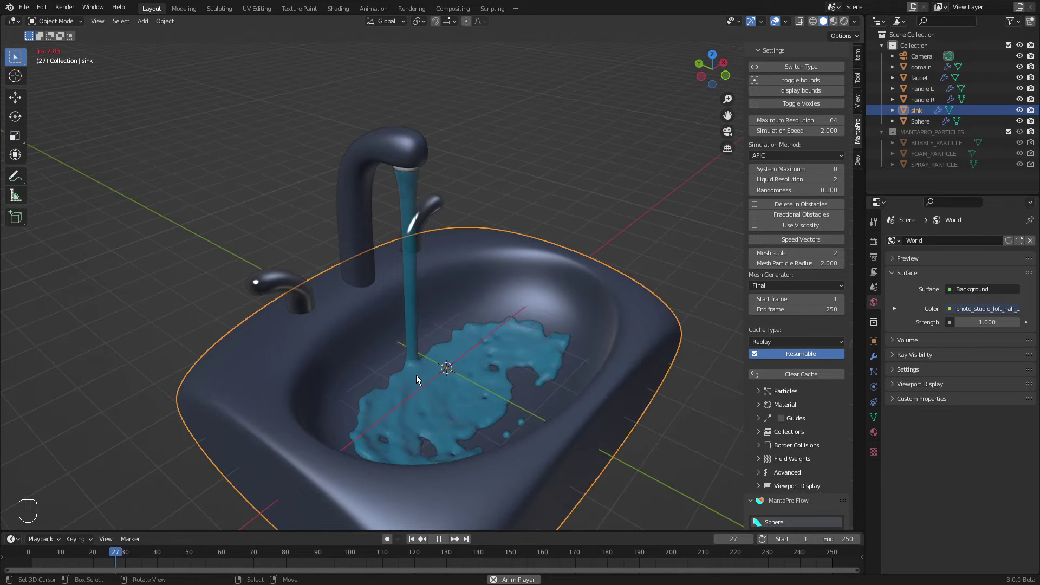
left_click_drag(453, 370, 455, 370)
middle_click(454, 370)
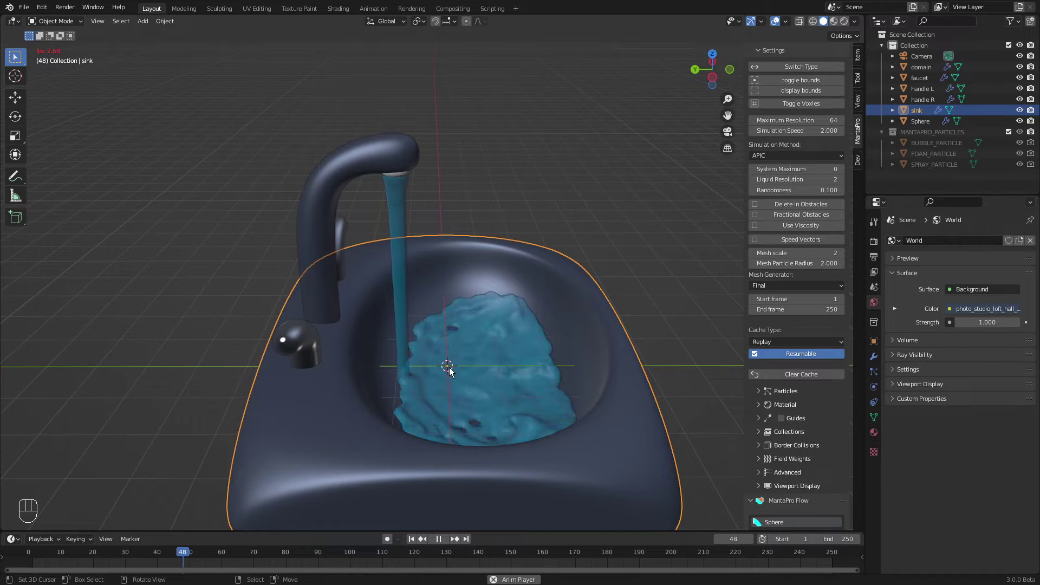
left_click_drag(484, 325, 512, 320)
key("shift+space")
middle_click(512, 320)
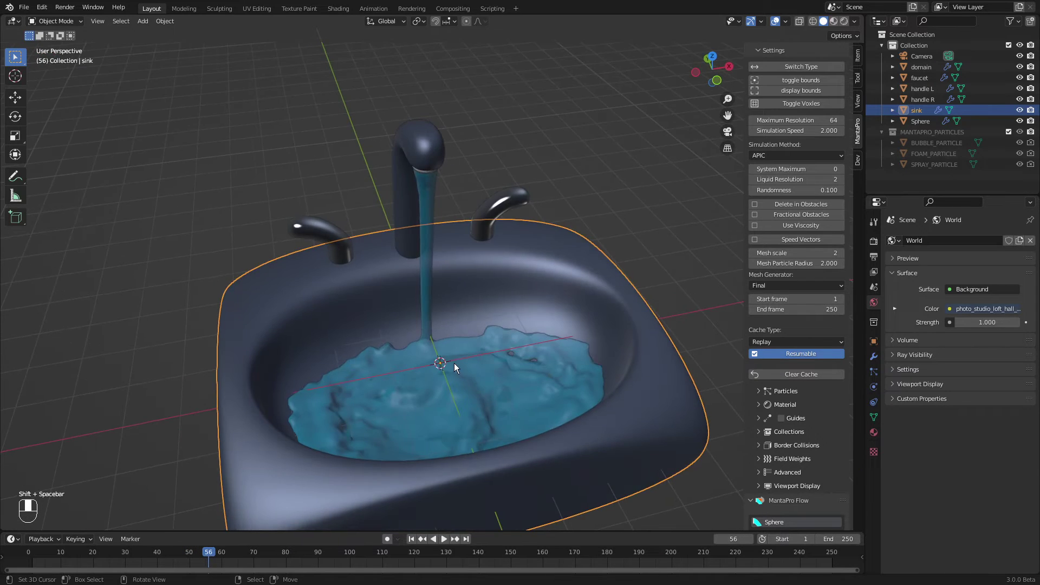
key("KP_0")
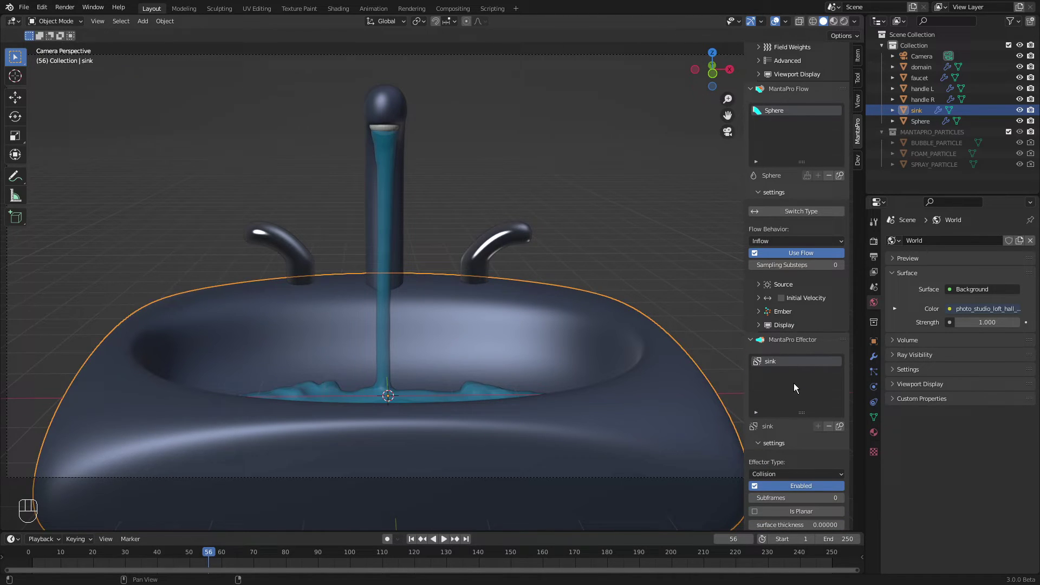
Step: Enable Initial Velocity on the inflow and set a Y speed, viewing the faucet side-on
middle_click(436, 311)
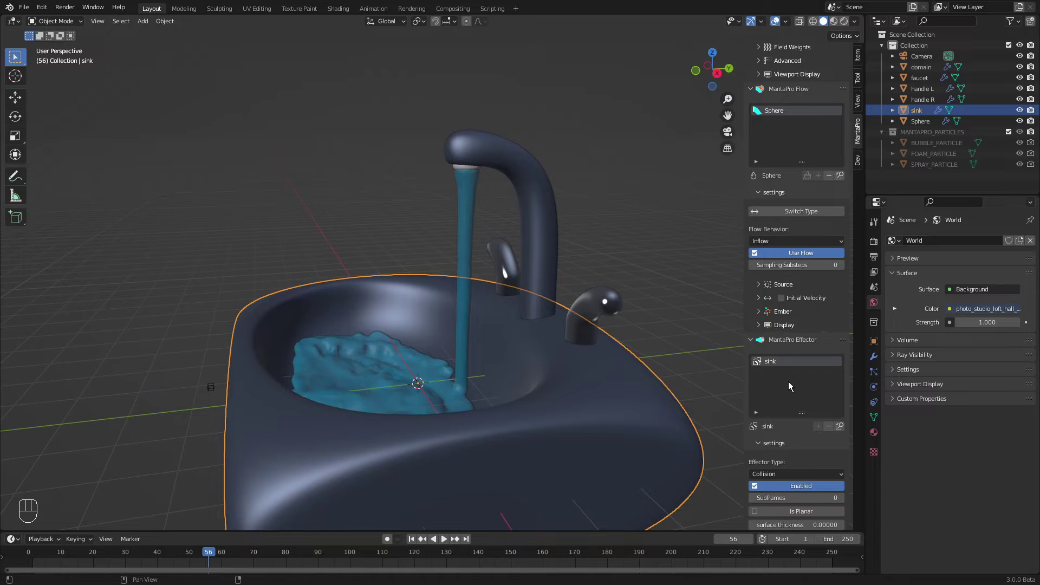
left_click_drag(782, 301, 758, 303)
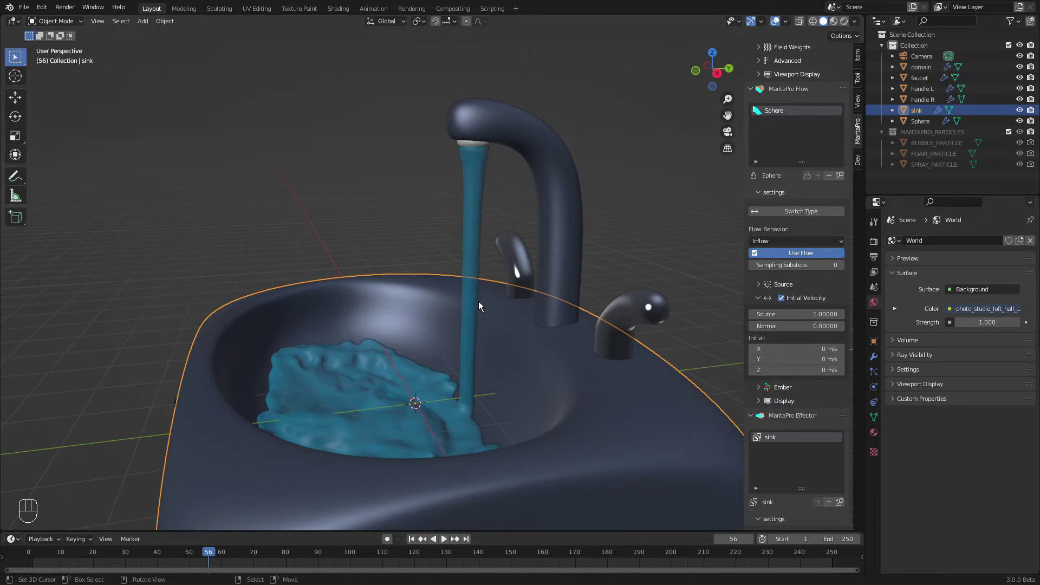
key("ctrl+r")
left_click(488, 319)
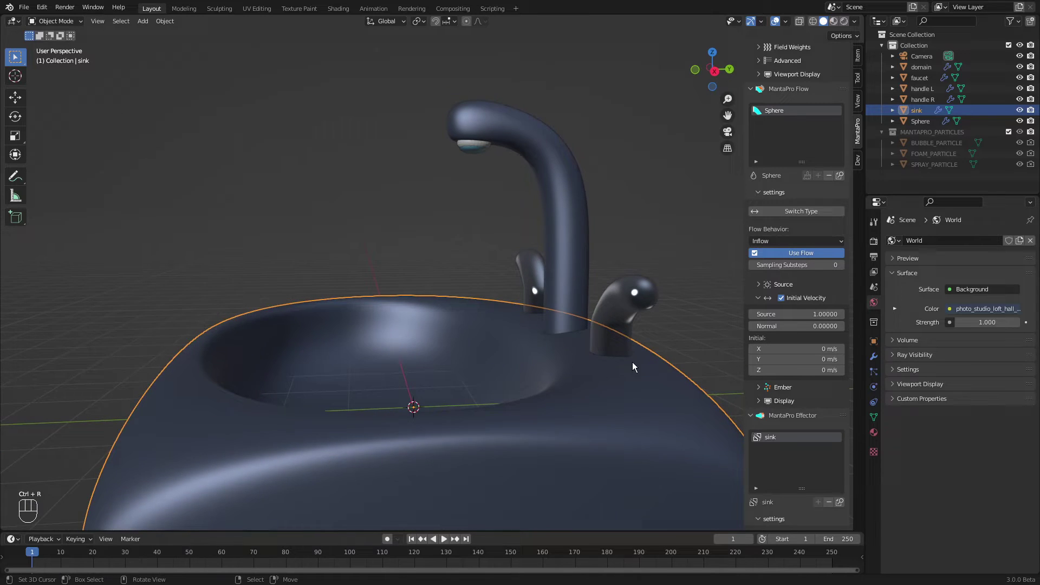
left_click(572, 337)
middle_click(570, 337)
left_click(563, 338)
left_click_drag(561, 350, 568, 352)
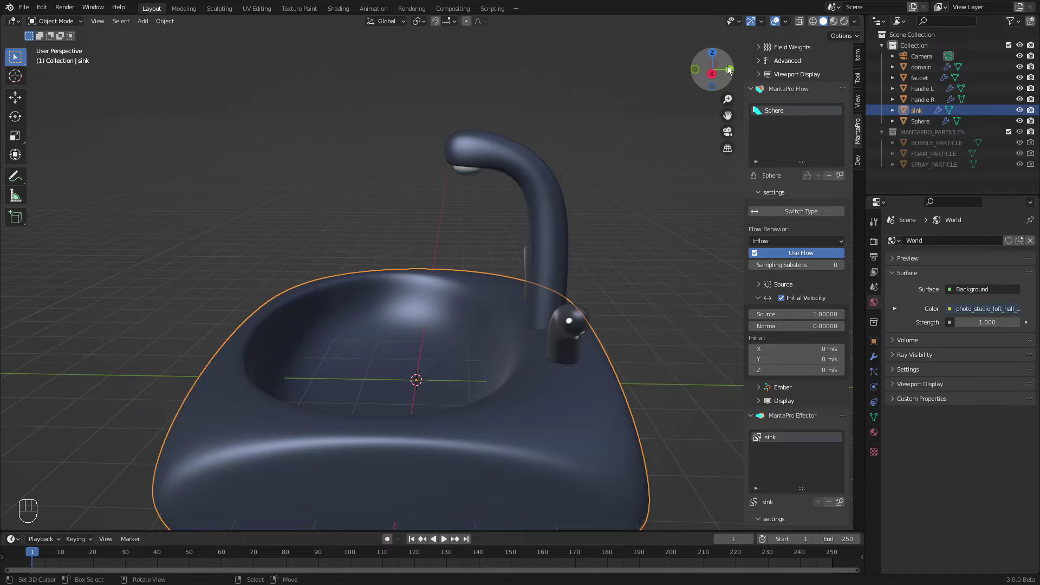
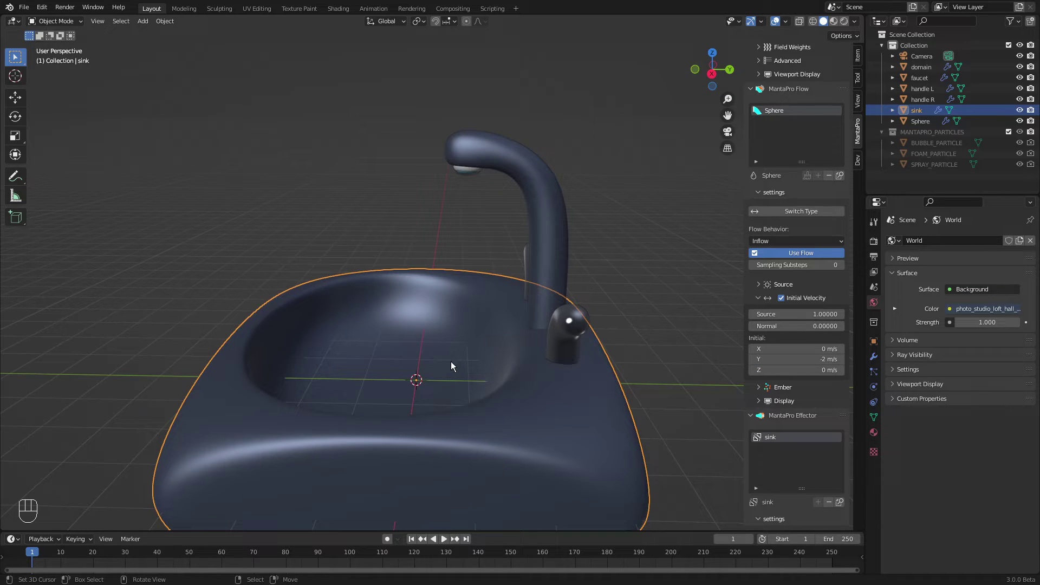
Step: Replay the simulation to test where the stream lands, then return to camera view
key("ctrl+r")
key("shift+space")
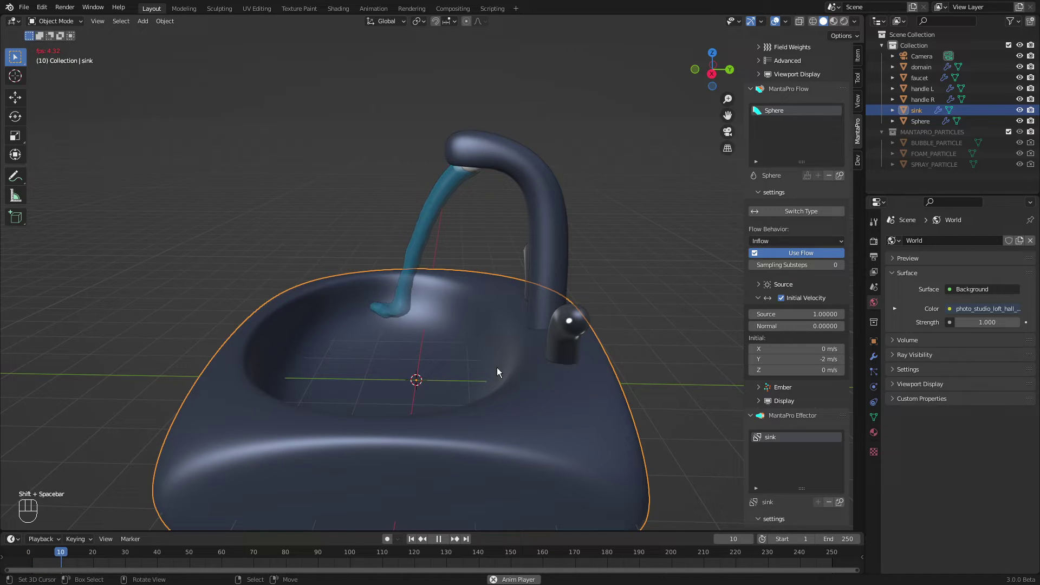
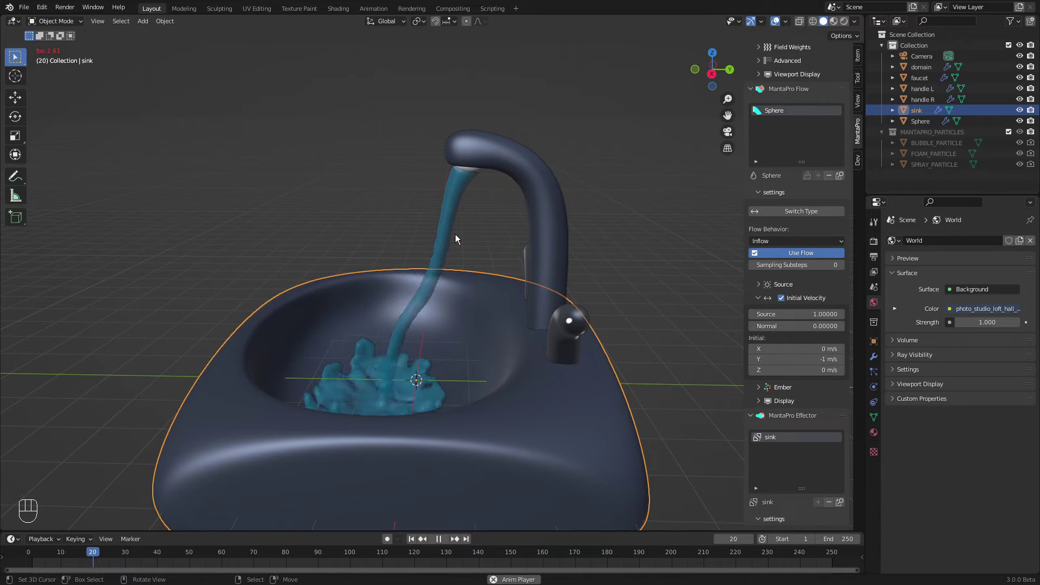
key("shift+space")
left_click_drag(338, 253, 446, 237)
key("KP_0")
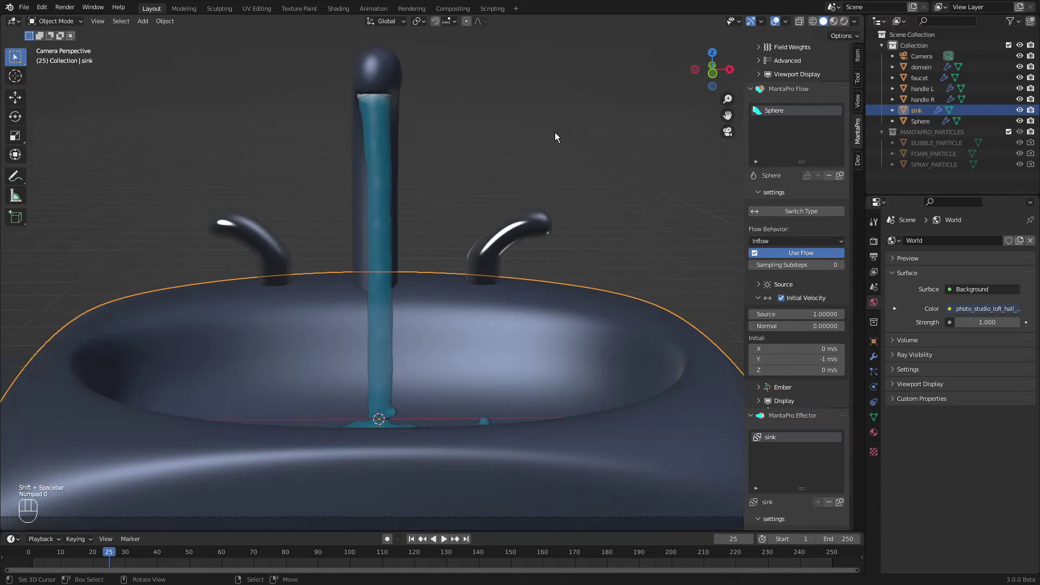
Step: Select the inflow Sphere object
left_click(382, 129)
left_click(436, 119)
left_click(469, 151)
left_click(475, 152)
Step: Move the inflow sphere vertically into the spout and replay while orbiting around the faucet
key("g")
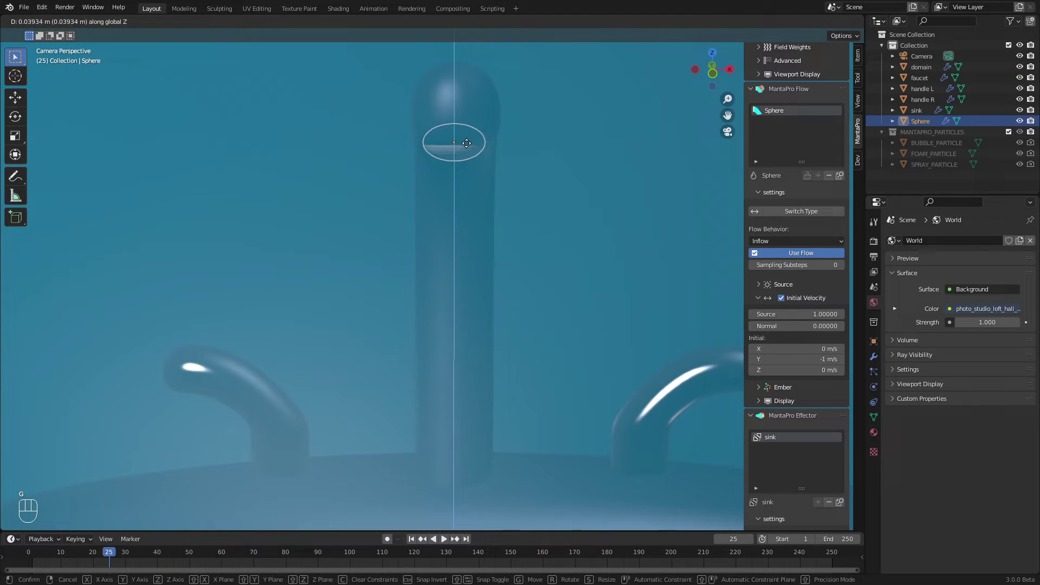
key("ctrl+r")
key("shift+space")
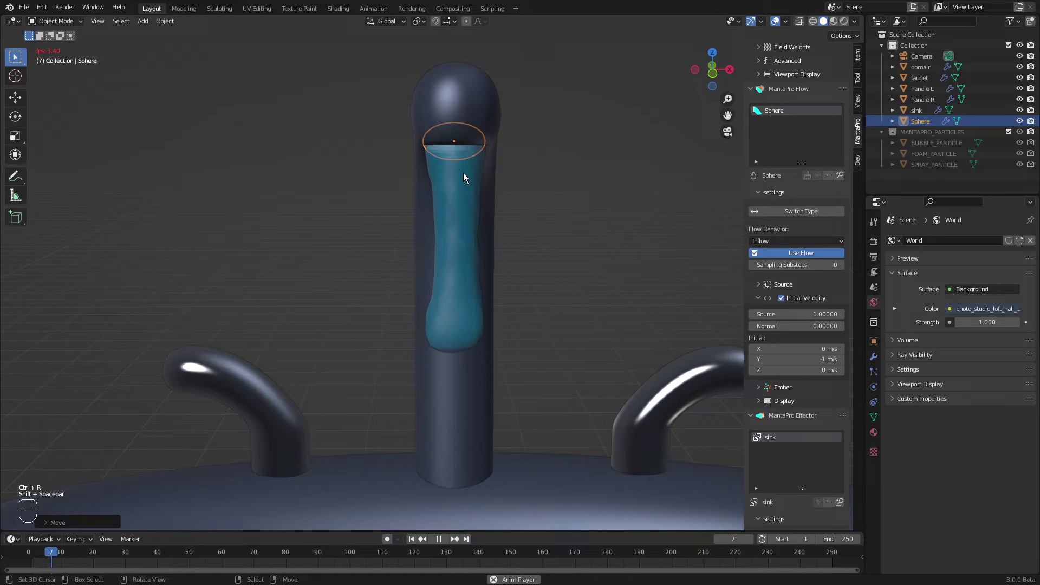
left_click_drag(419, 239, 352, 224)
left_click_drag(352, 224, 348, 219)
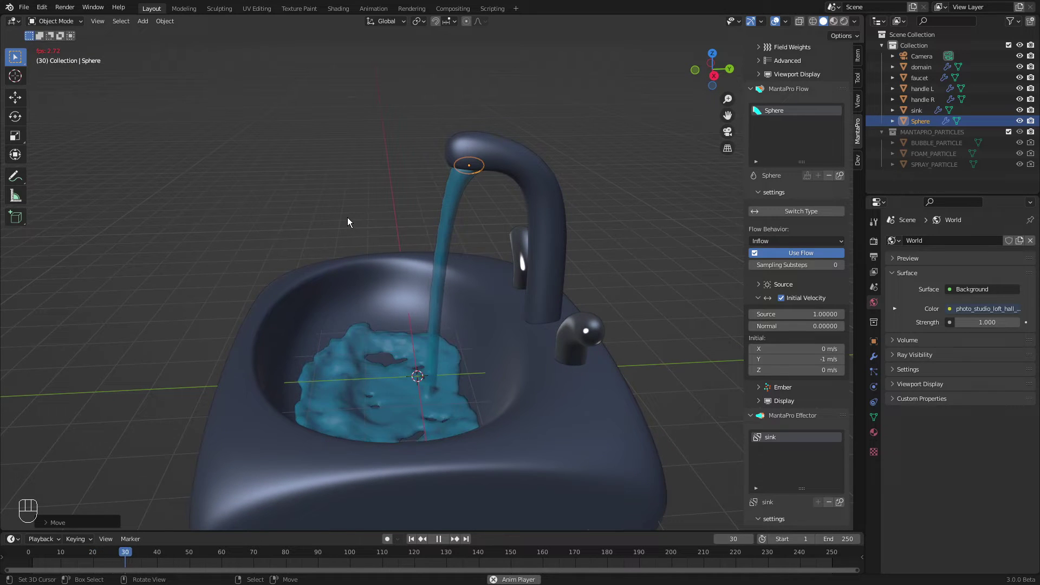
Step: Stop playback at frame 34, return to camera view and bring up the shading pie menu
key("shift+space")
left_click(349, 274)
key("KP_0")
key("z")
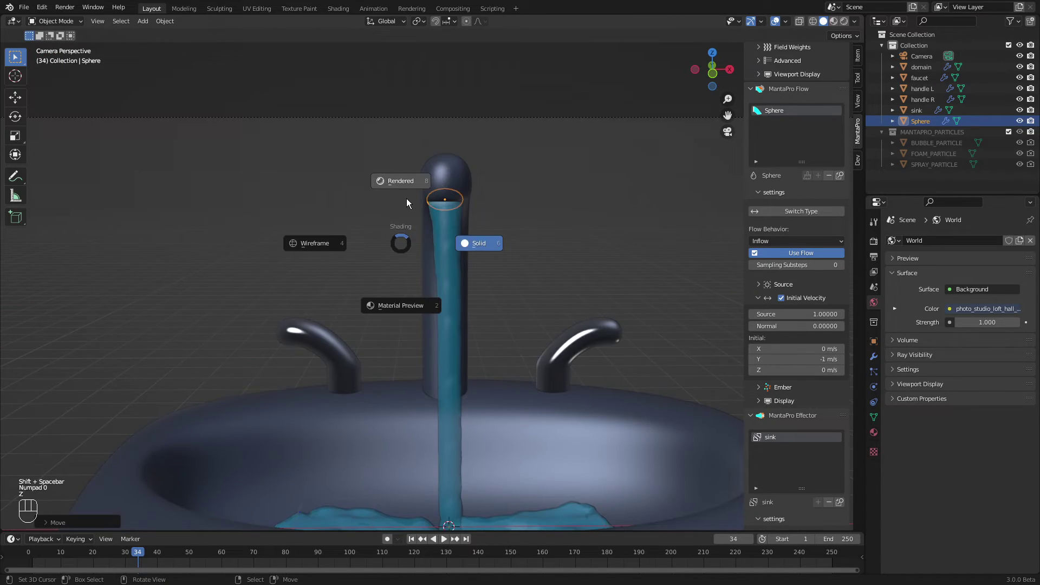
Step: Switch the viewport to Rendered shading to preview the metal sink and glassy water in Cycles
left_click(482, 314)
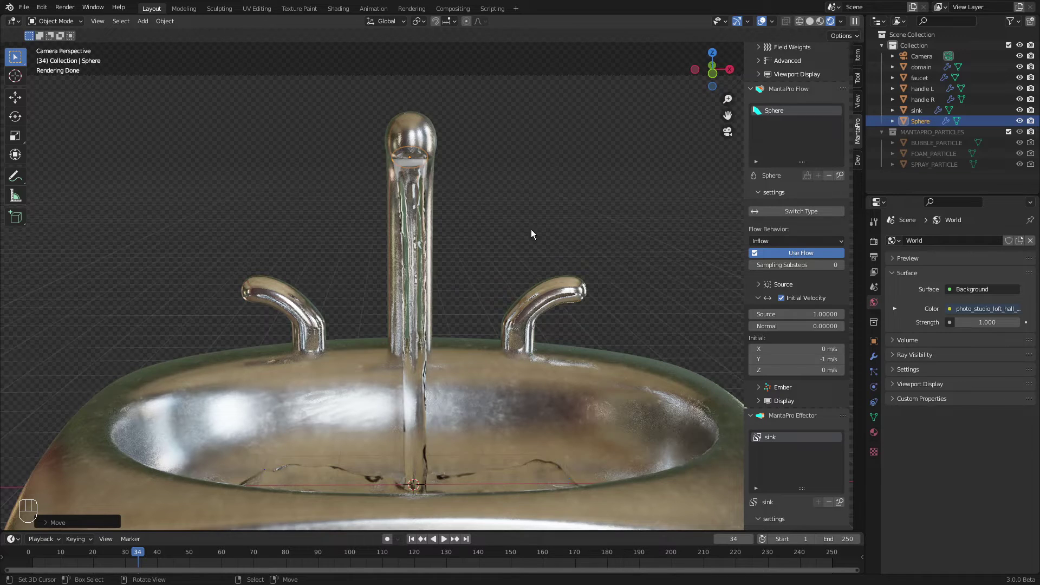
left_click(520, 343)
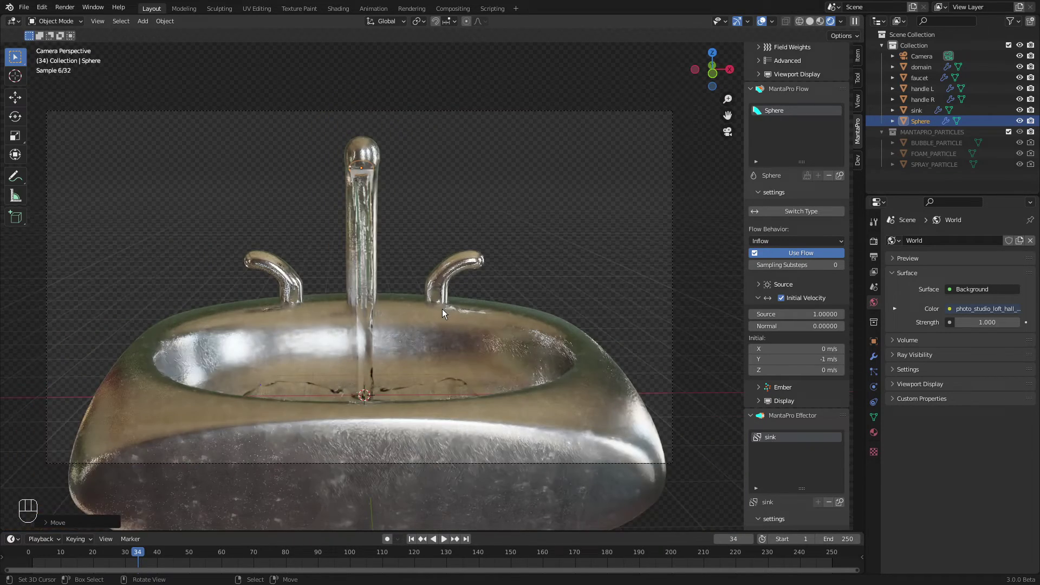
middle_click(266, 275)
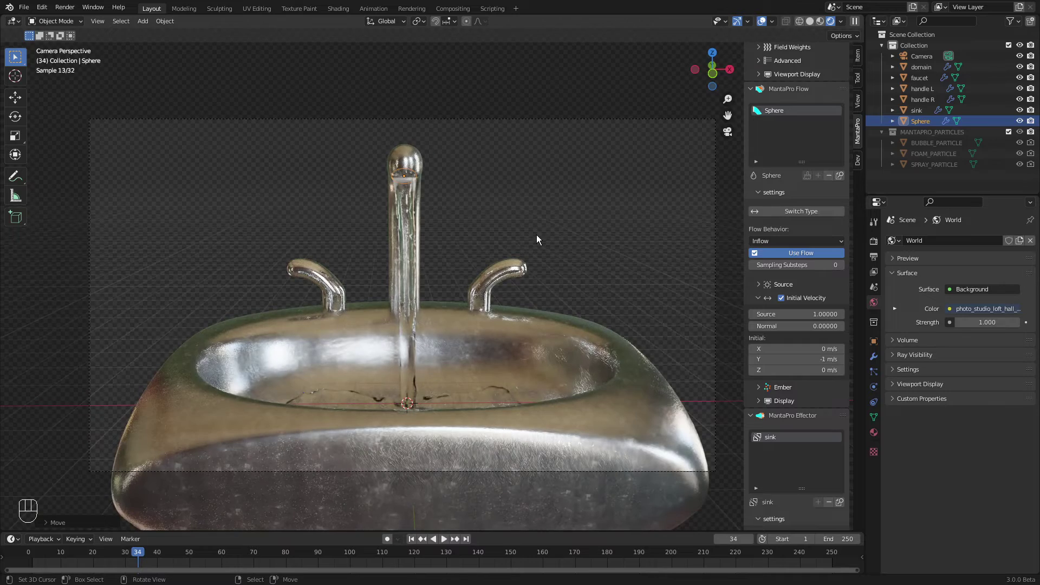
left_click(590, 278)
key("KP_0")
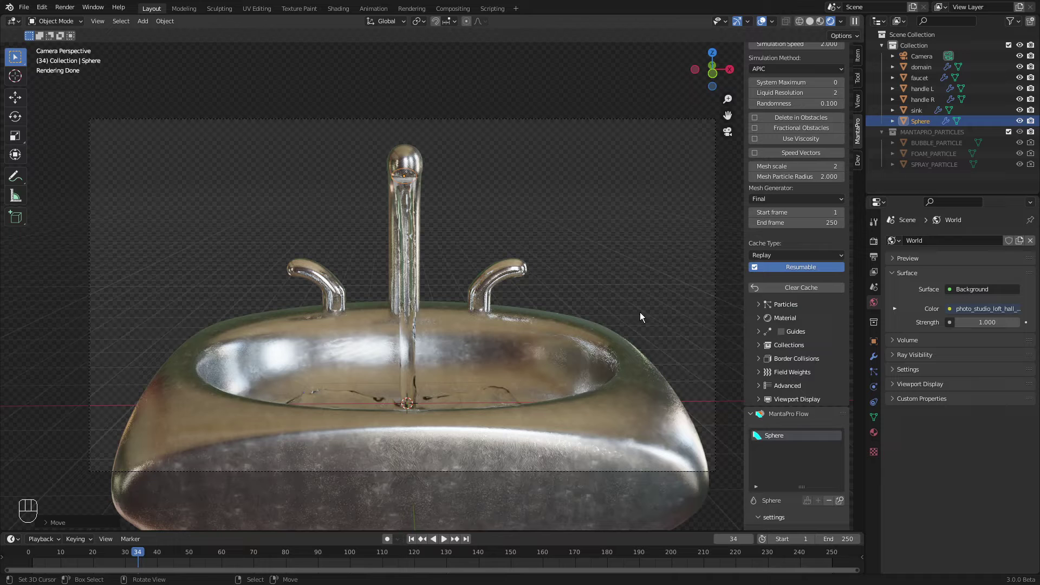
Step: Return the viewport to Solid shading and try the Modular cache type on the liquid domain
left_click(482, 319)
key("z")
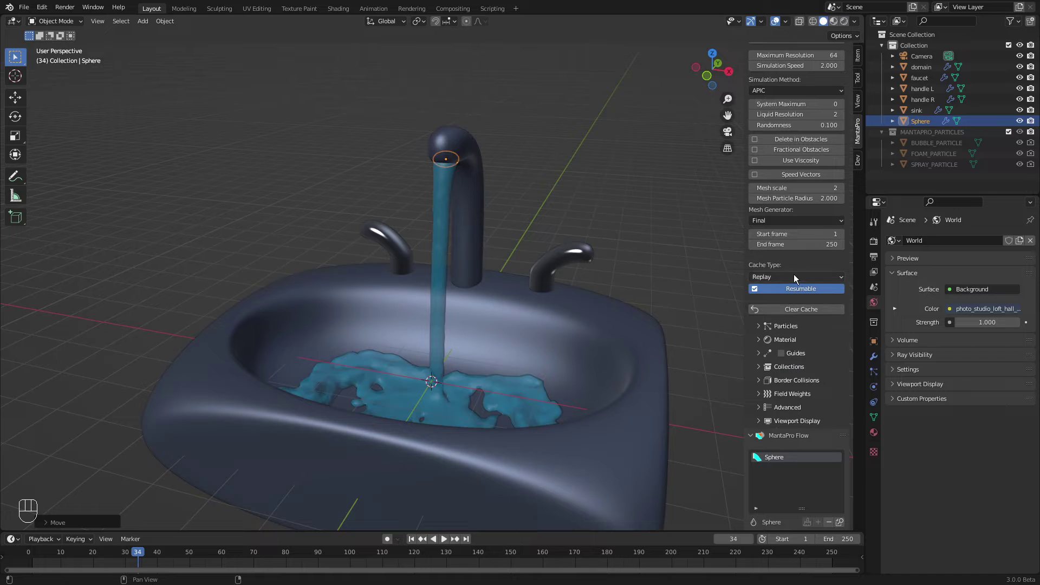
left_click_drag(793, 276, 794, 301)
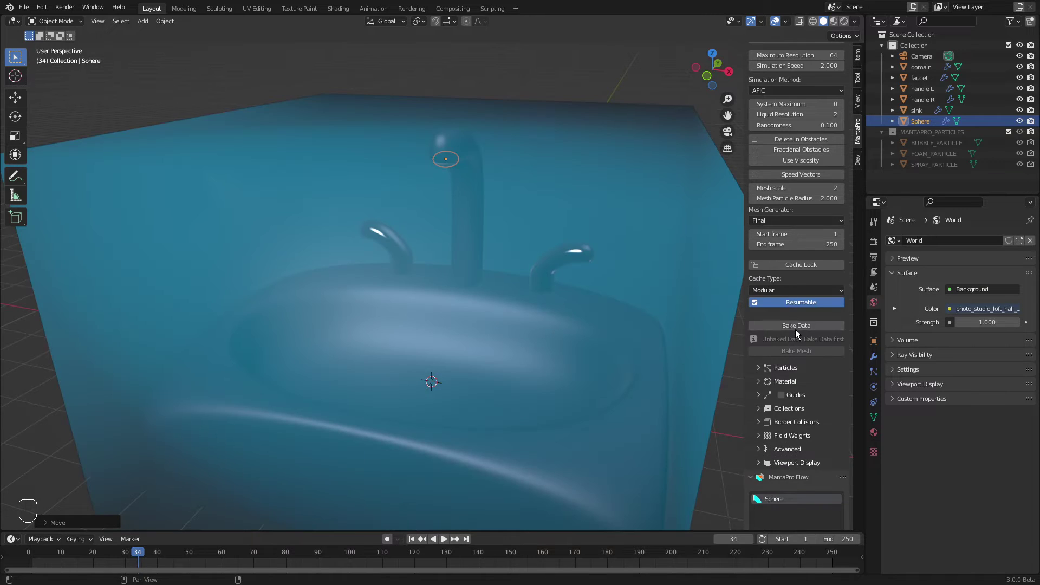
left_click_drag(800, 327, 692, 347)
left_click_drag(811, 351, 486, 313)
middle_click(422, 299)
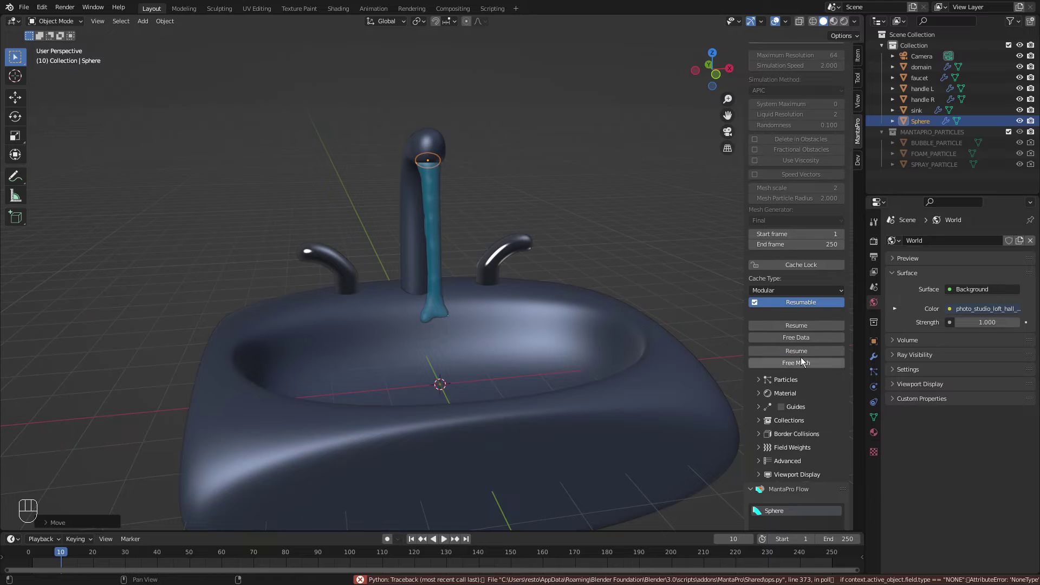
Step: Set the domain Cache Type to All and start Bake All
left_click(804, 295)
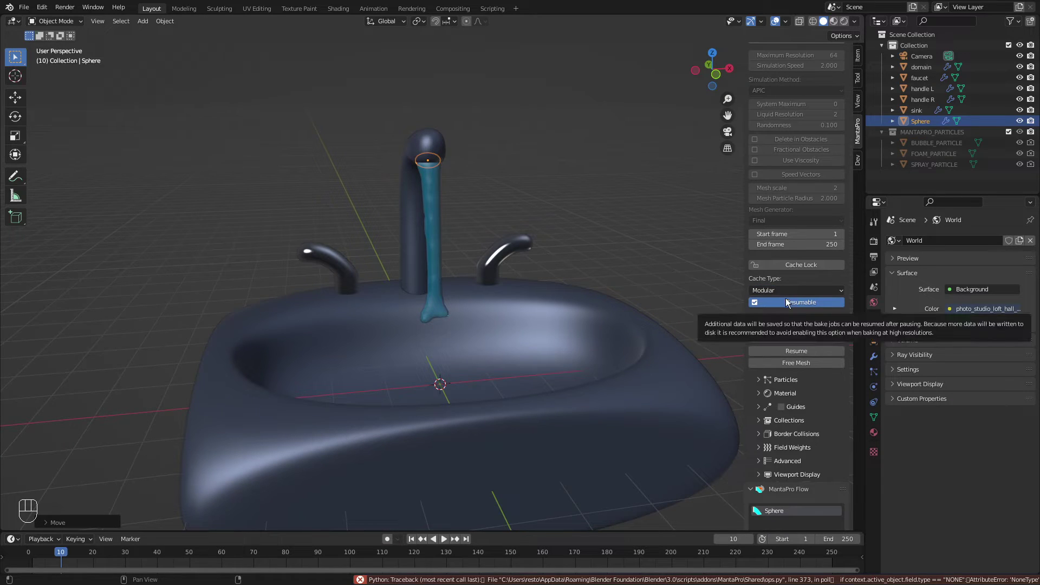
left_click(792, 288)
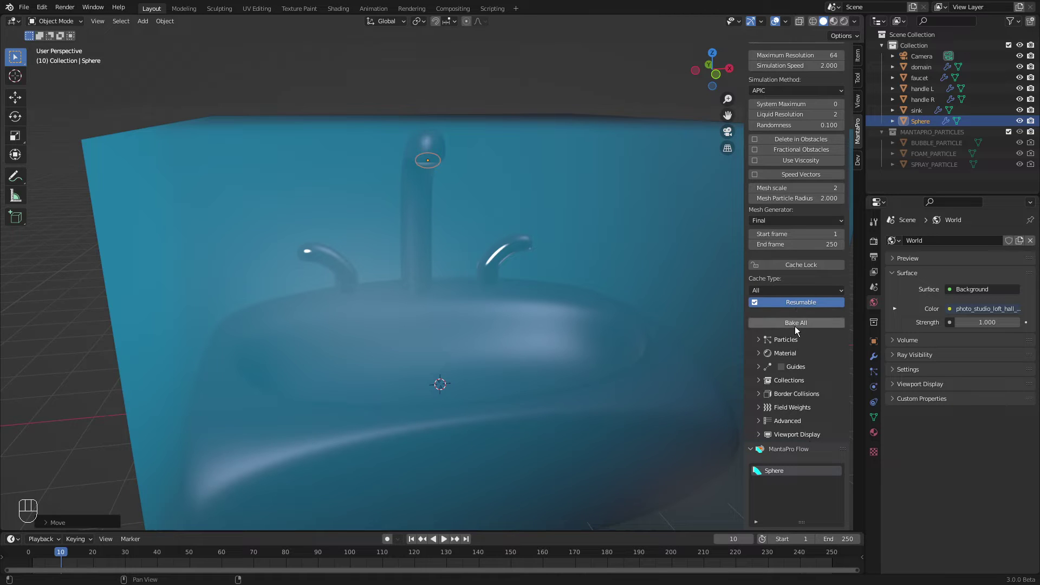
left_click_drag(796, 326, 351, 308)
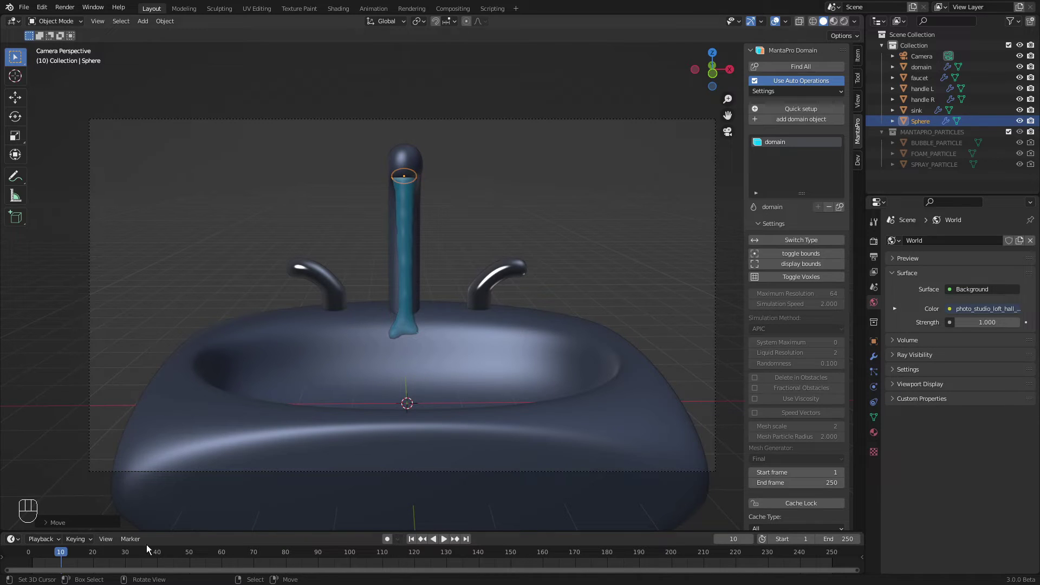
Step: Scrub the timeline playhead from frame 206 back to frame 190 to review the basin filling
left_click_drag(77, 554, 495, 397)
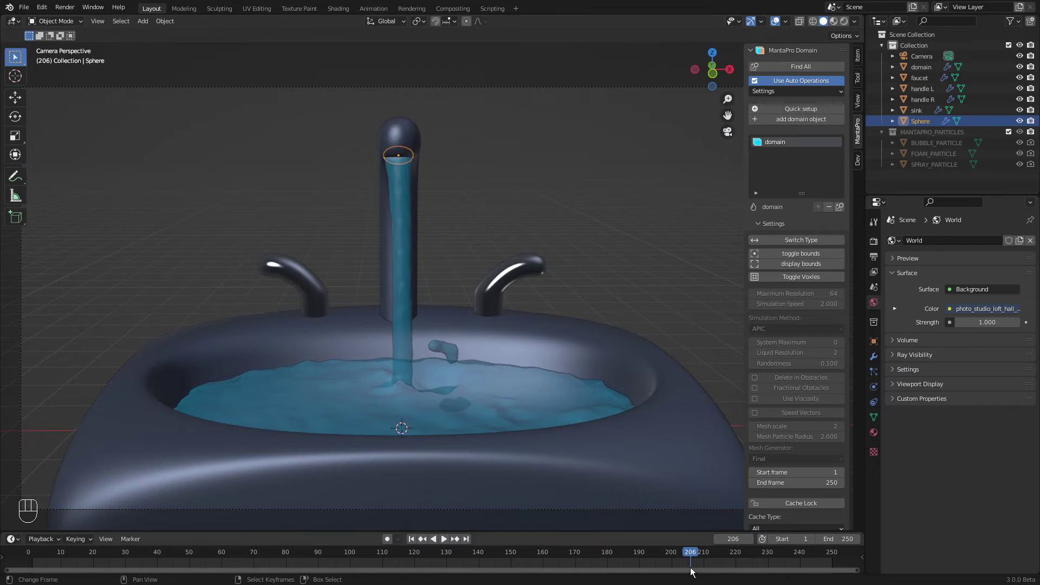
left_click(692, 568)
left_click_drag(686, 563, 471, 357)
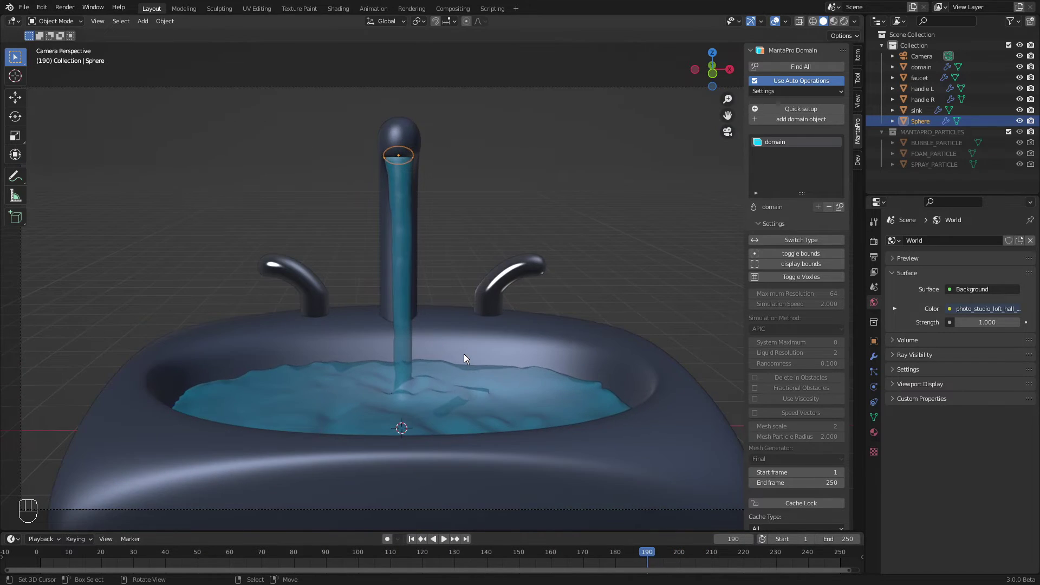
Step: Preview in Rendered shading with the render engine set to Eevee
key("z")
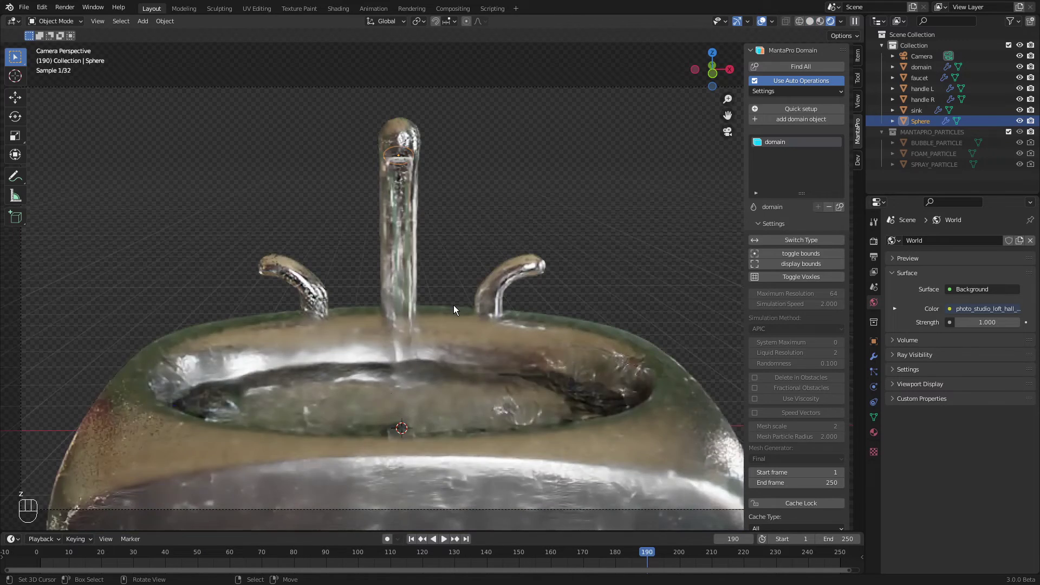
left_click(876, 245)
left_click_drag(963, 243, 974, 256)
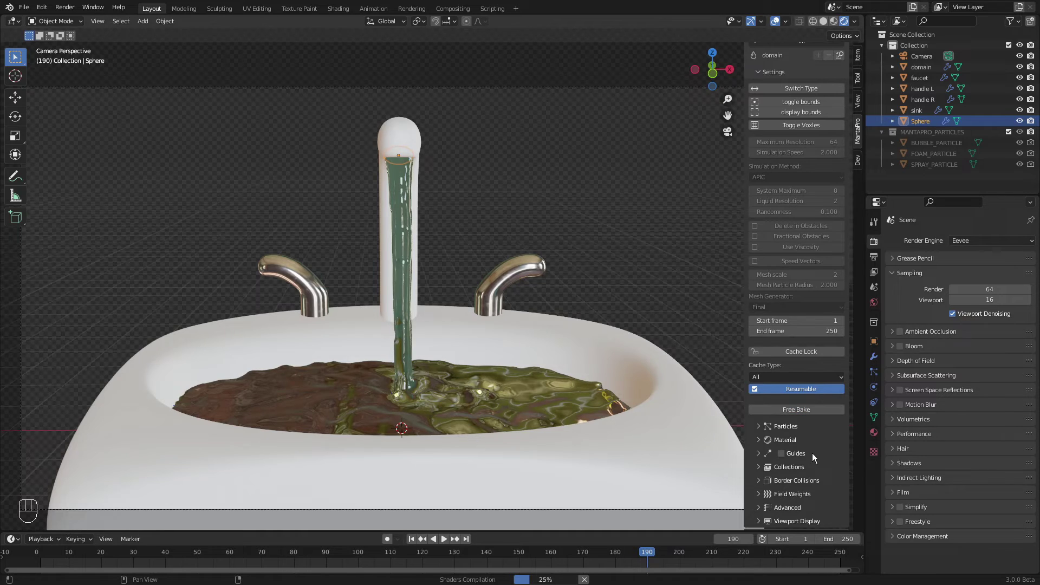
Step: Run Setup Eevee on the liquid's material and enable Screen Space Reflections, viewed from the camera
left_click(786, 440)
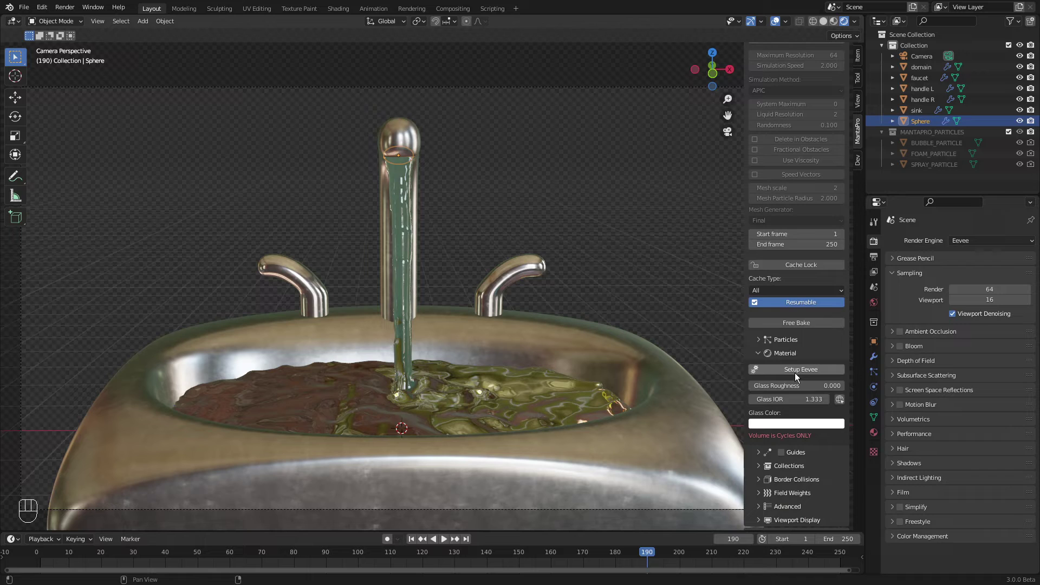
left_click_drag(799, 376, 798, 372)
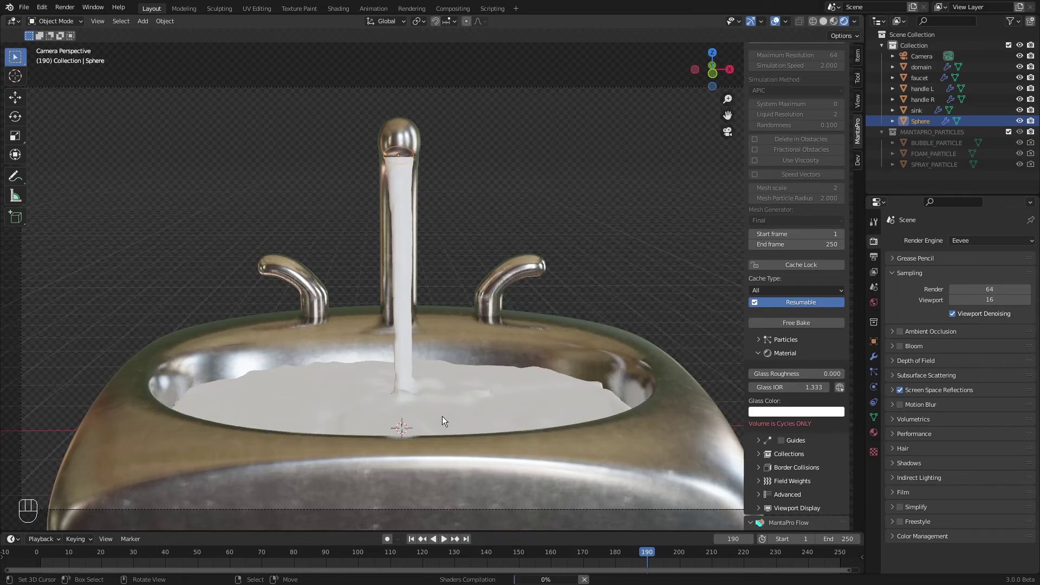
left_click(438, 420)
left_click(523, 401)
key("KP_0")
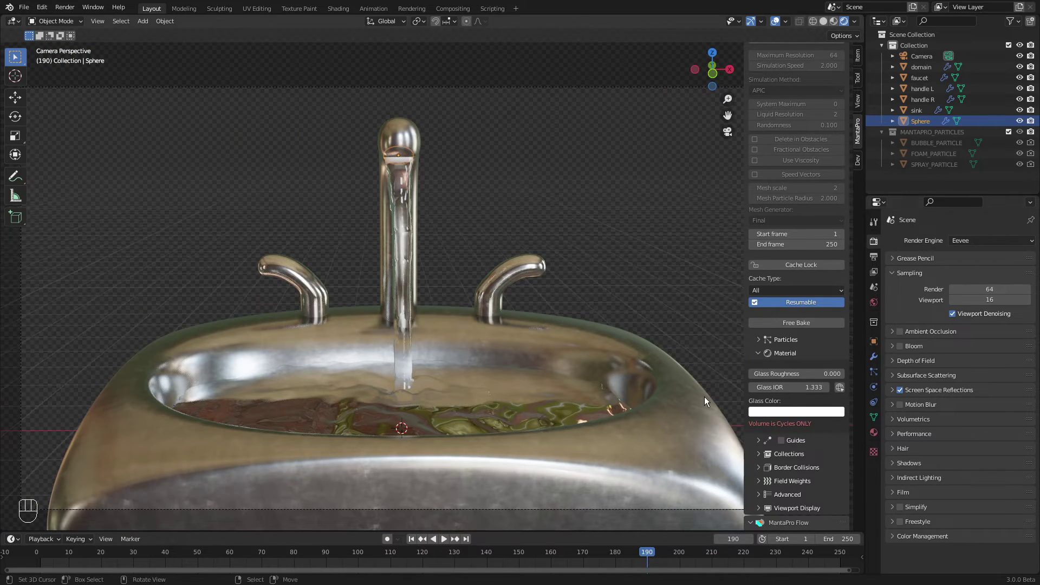
Step: Switch the render engine to Cycles with GPU Compute
left_click_drag(974, 247, 974, 275)
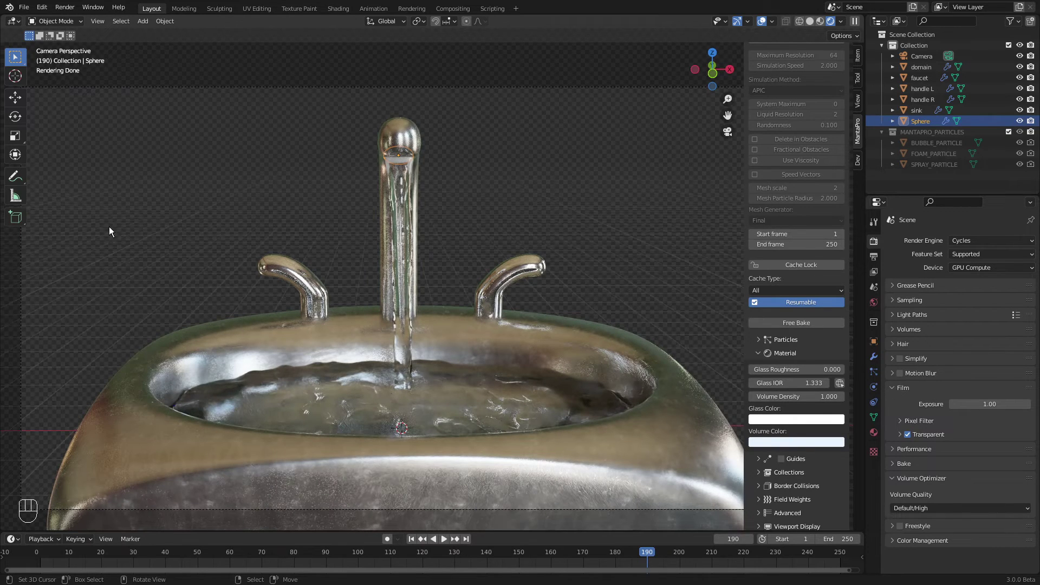
middle_click(422, 455)
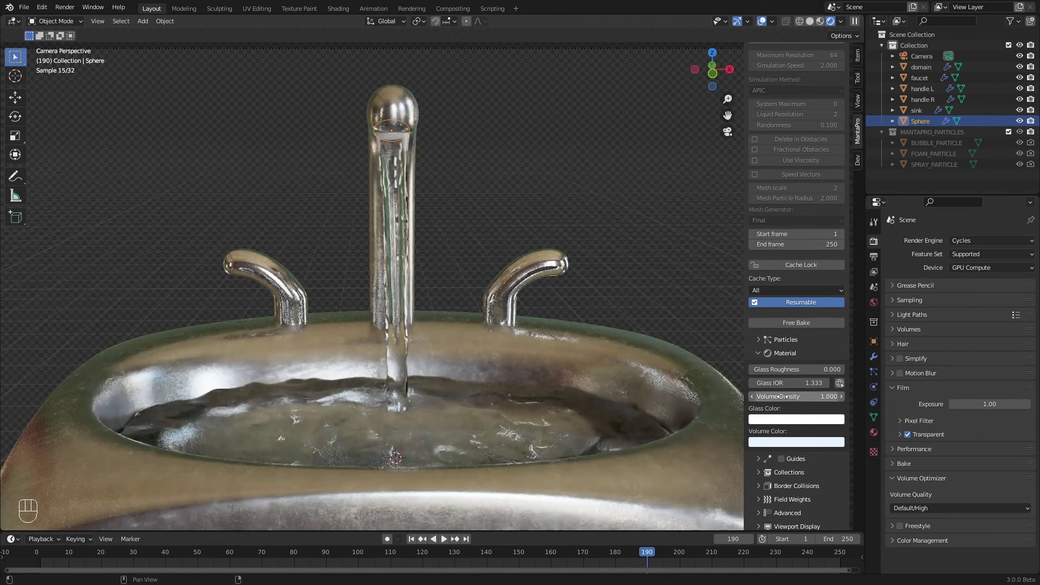
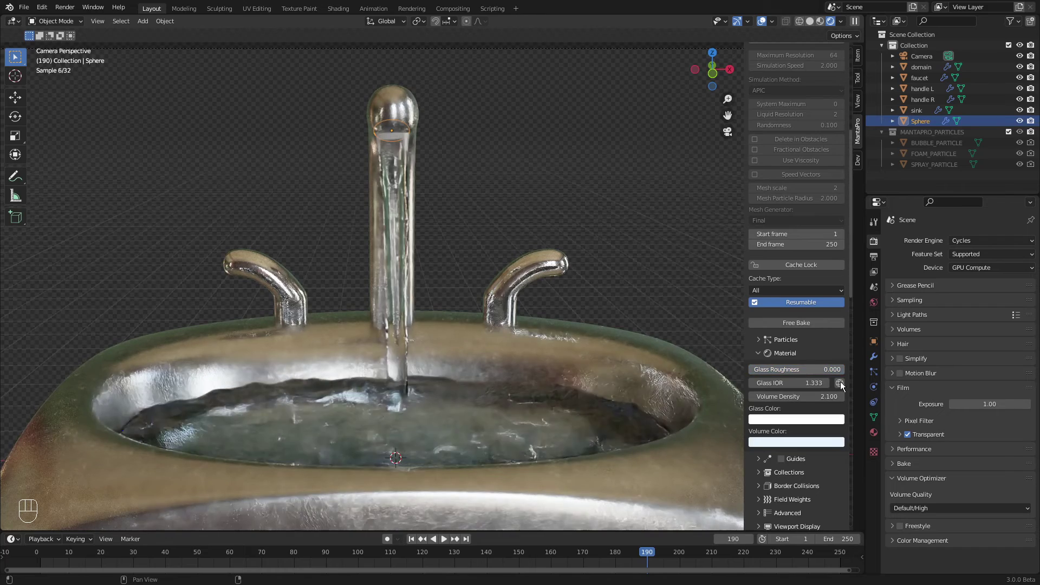
left_click(773, 417)
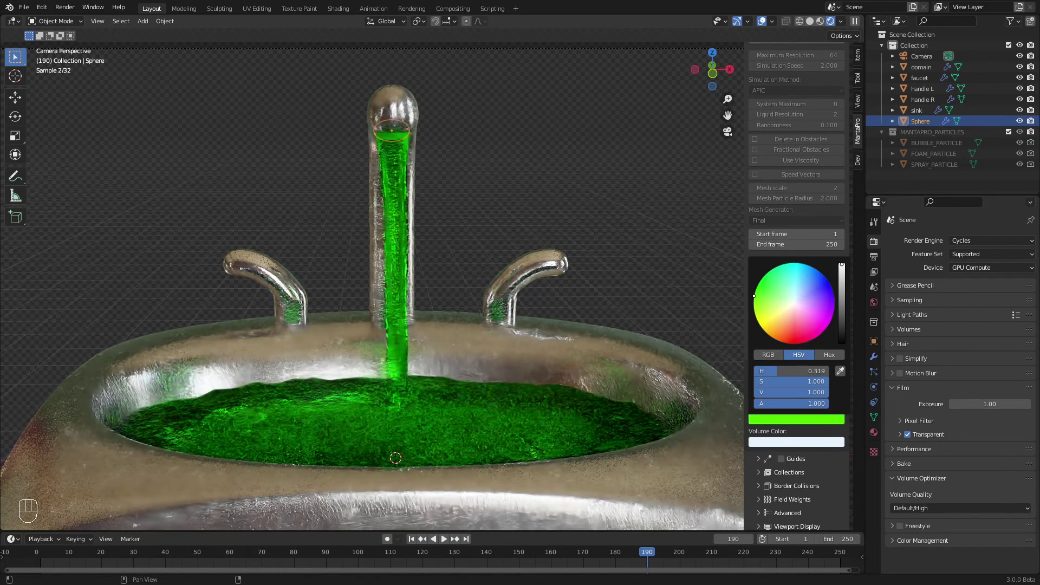
left_click(779, 443)
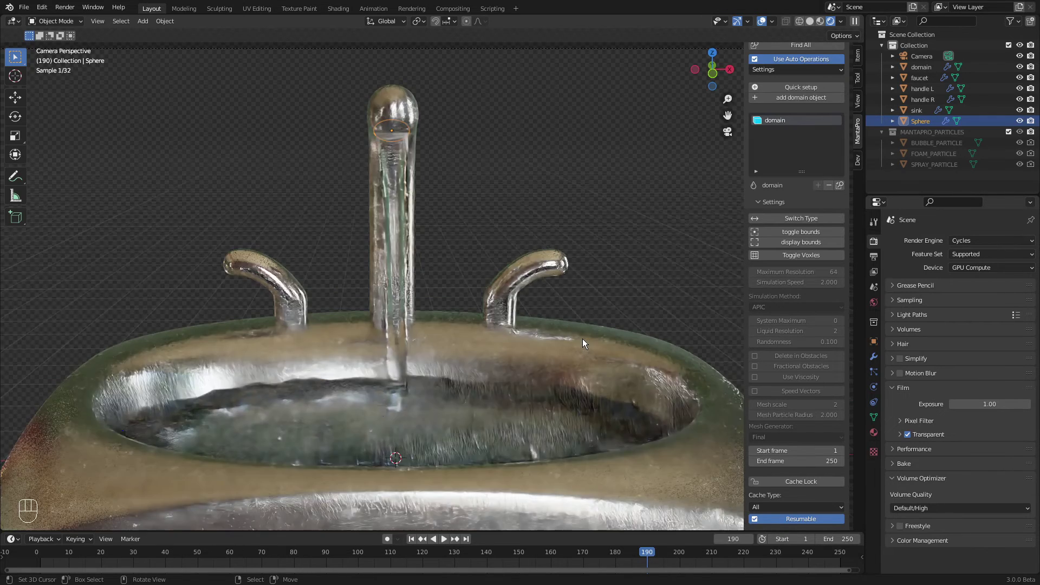
left_click(581, 342)
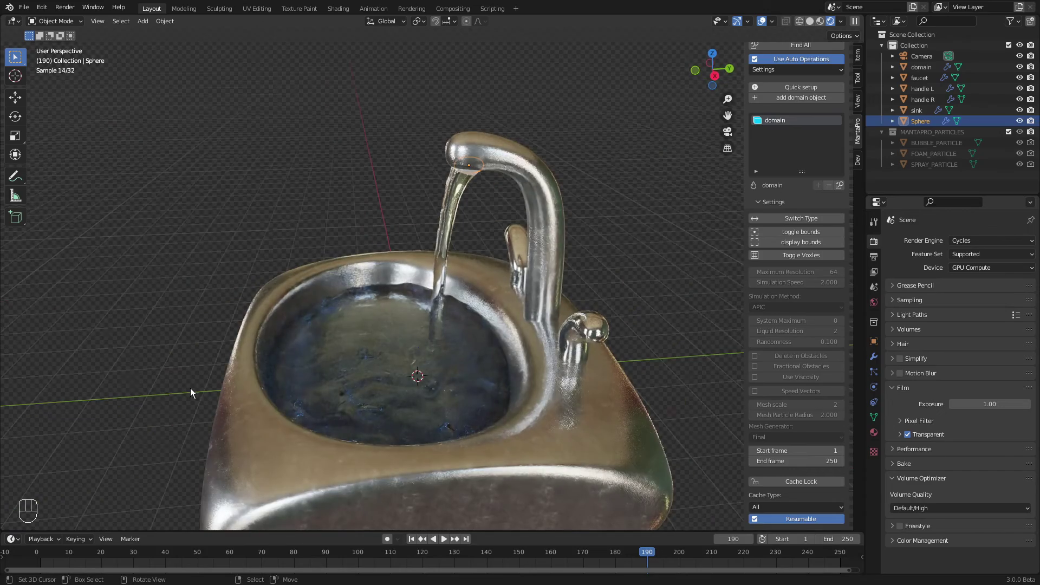
middle_click(272, 399)
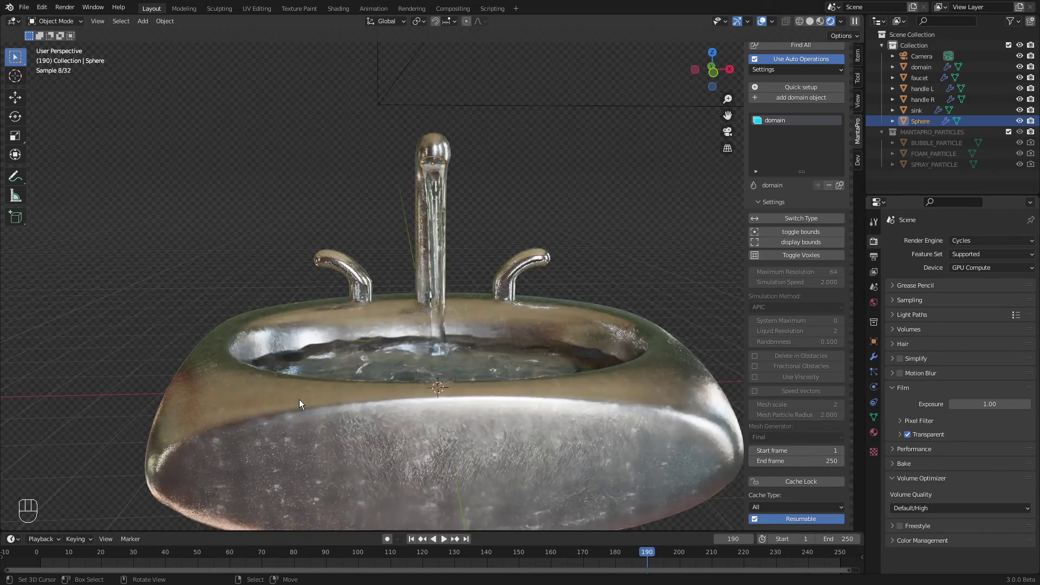
left_click(288, 395)
middle_click(383, 391)
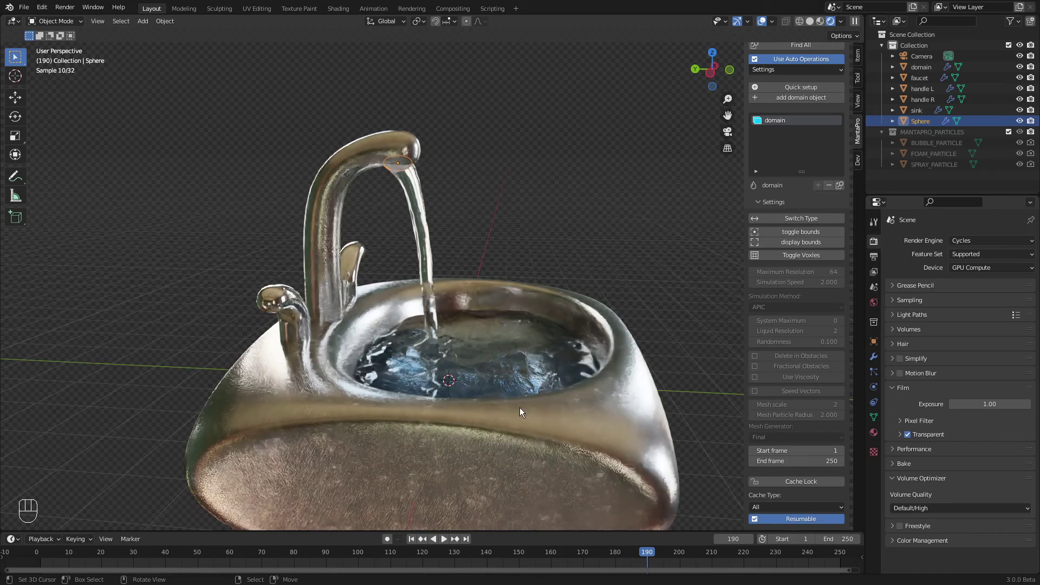
middle_click(675, 410)
middle_click(646, 408)
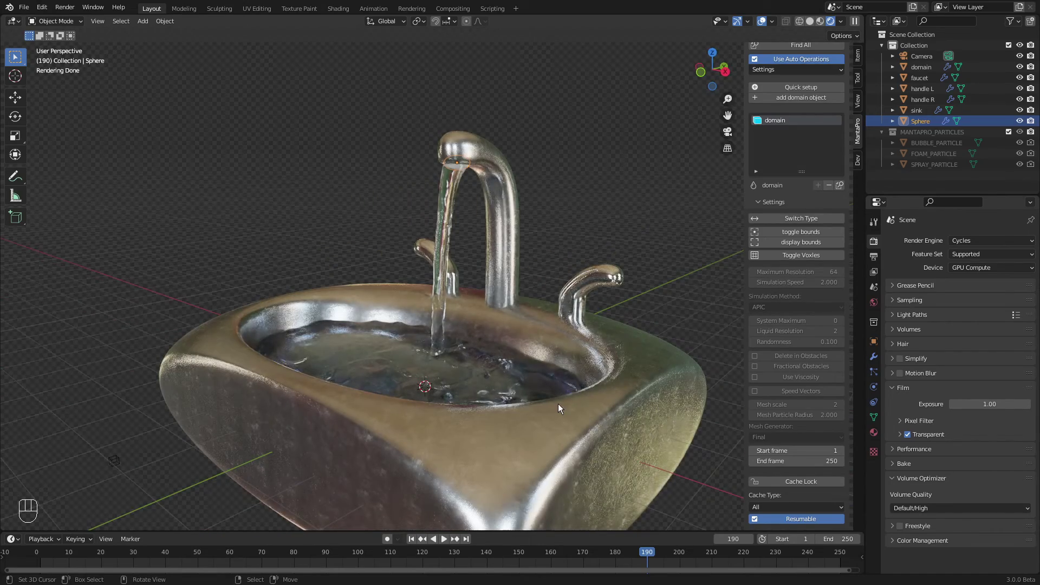
middle_click(539, 312)
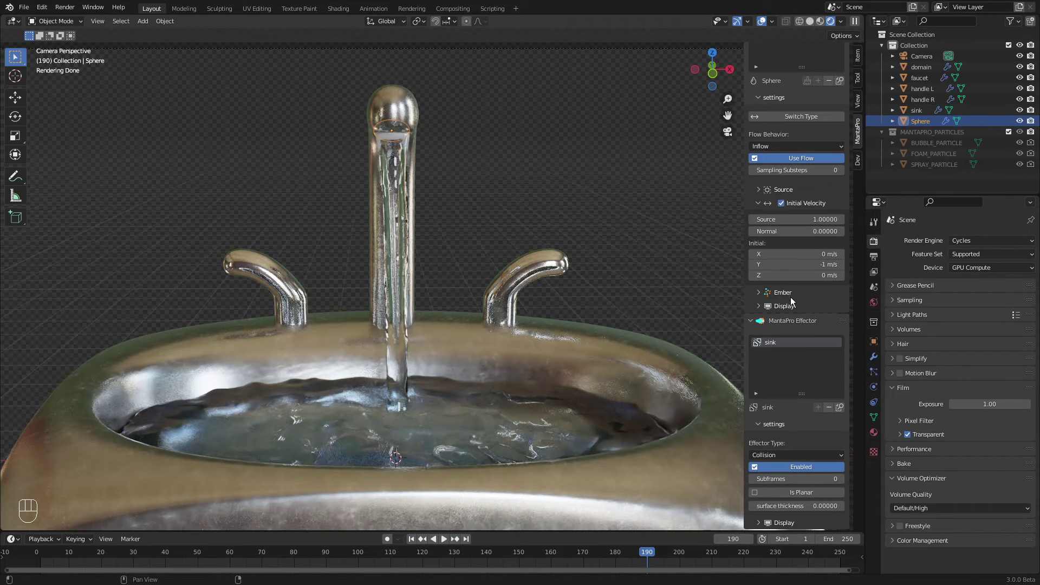
Step: Give the inflow sphere a transparent material in Flow Display, then select the sink object
left_click(786, 309)
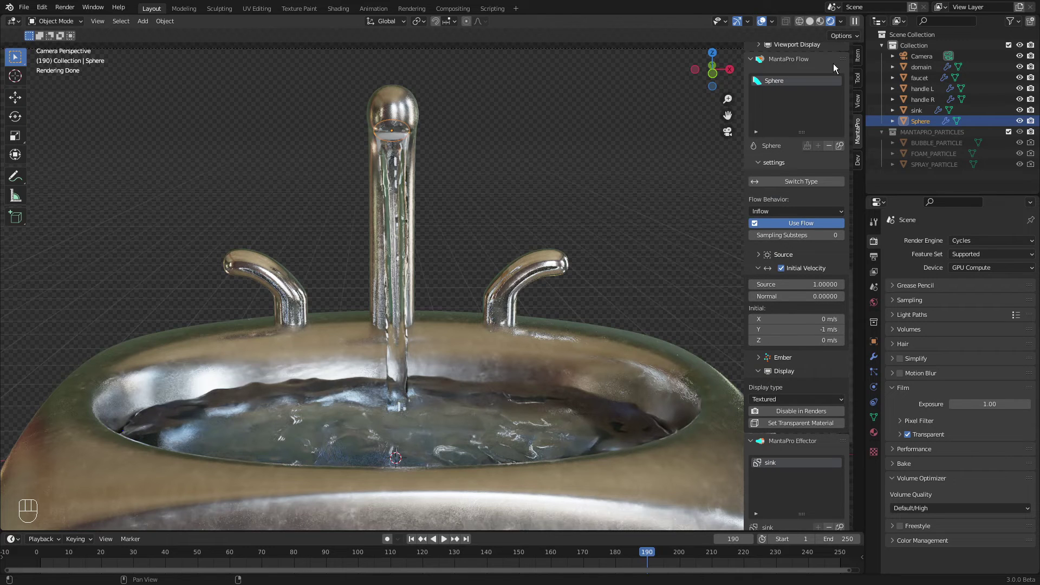
left_click(797, 408)
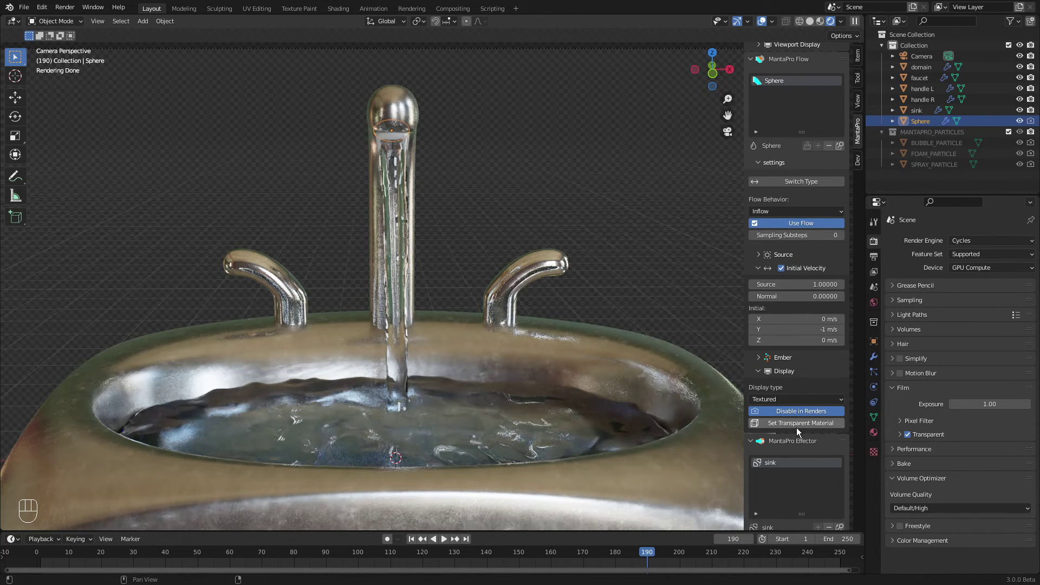
left_click(797, 427)
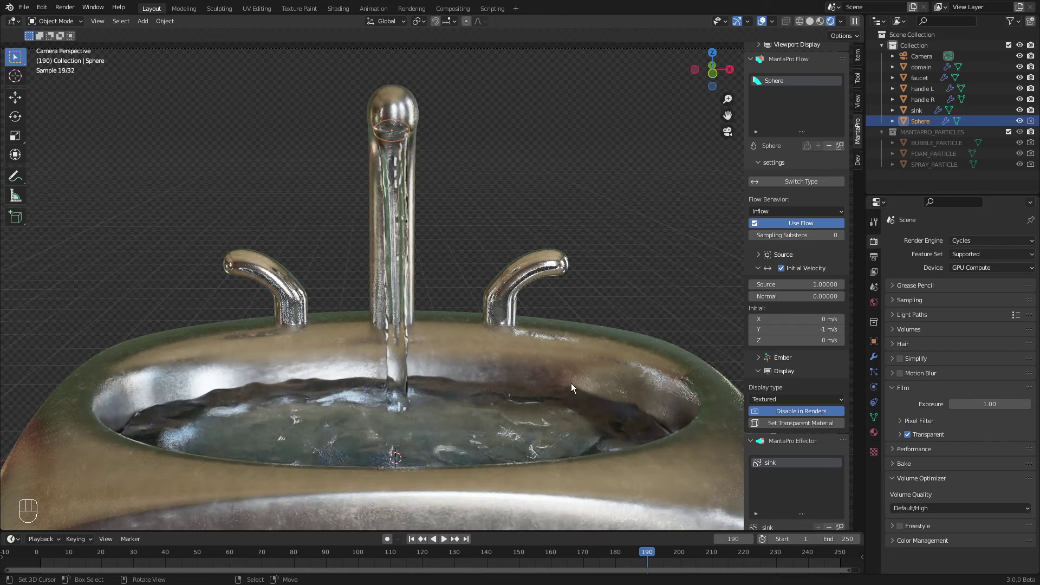
left_click(694, 379)
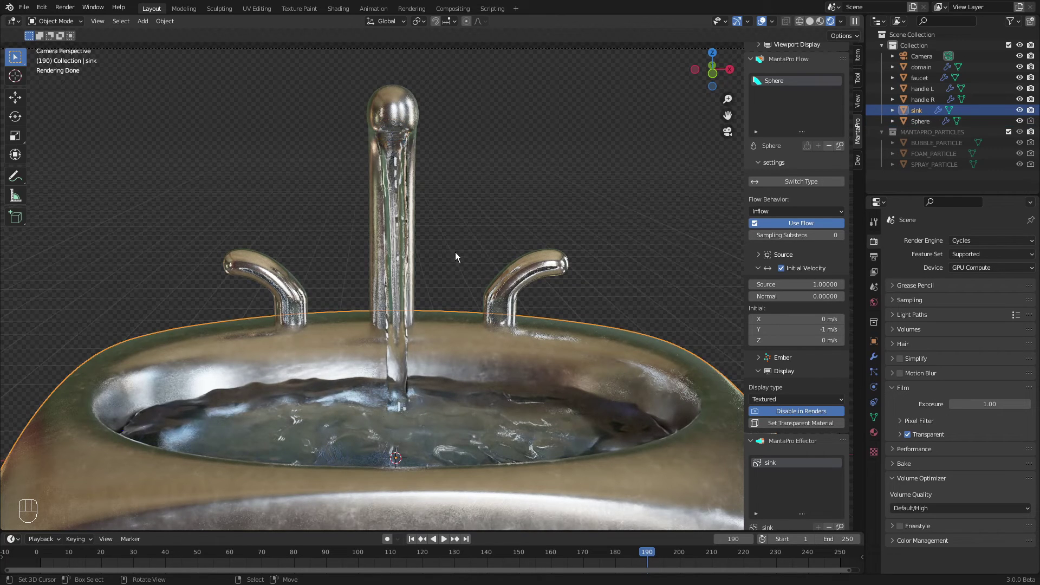
left_click(485, 267)
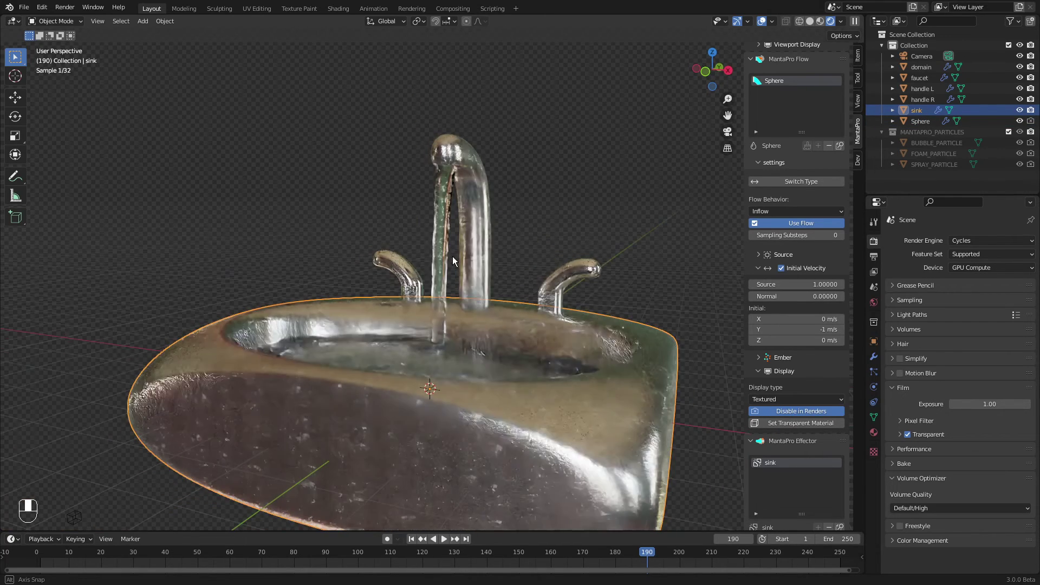
Step: Set the water's Volume Density to 1.5 and pick a pale blue (H 0.583, S 0.2) Glass Color
key("KP_0")
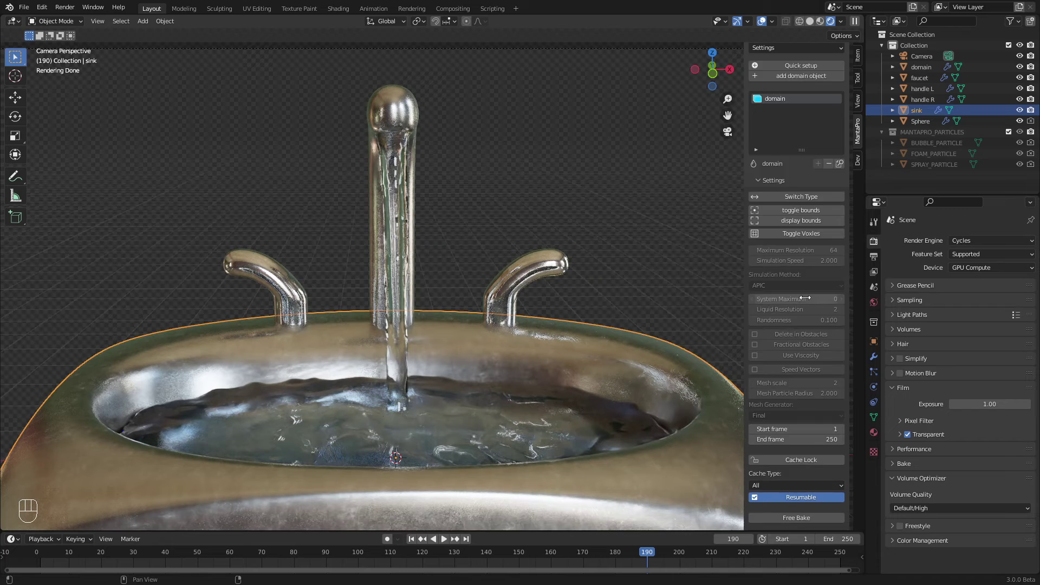
left_click(785, 378)
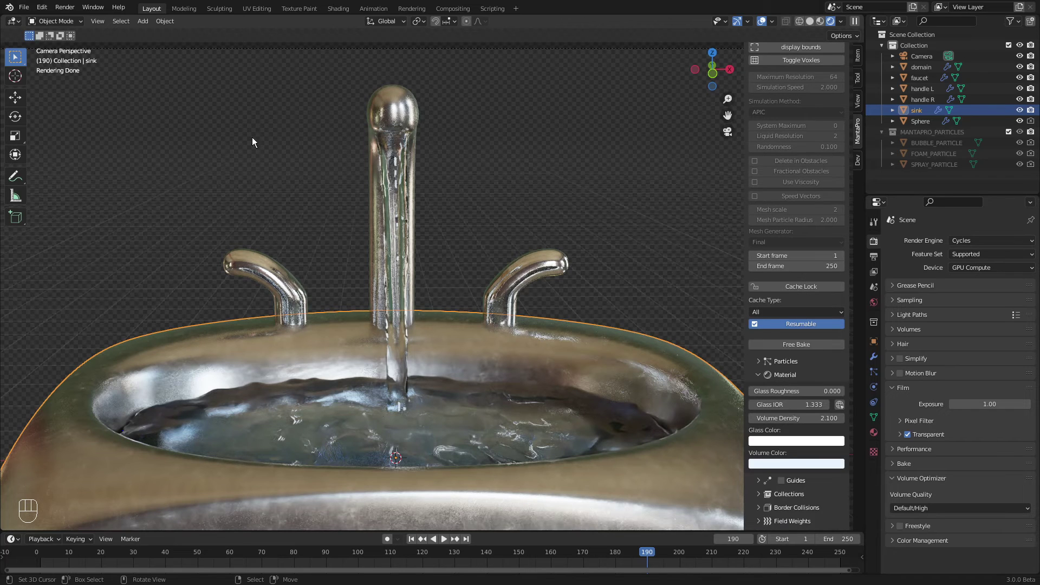
left_click_drag(780, 460, 787, 441)
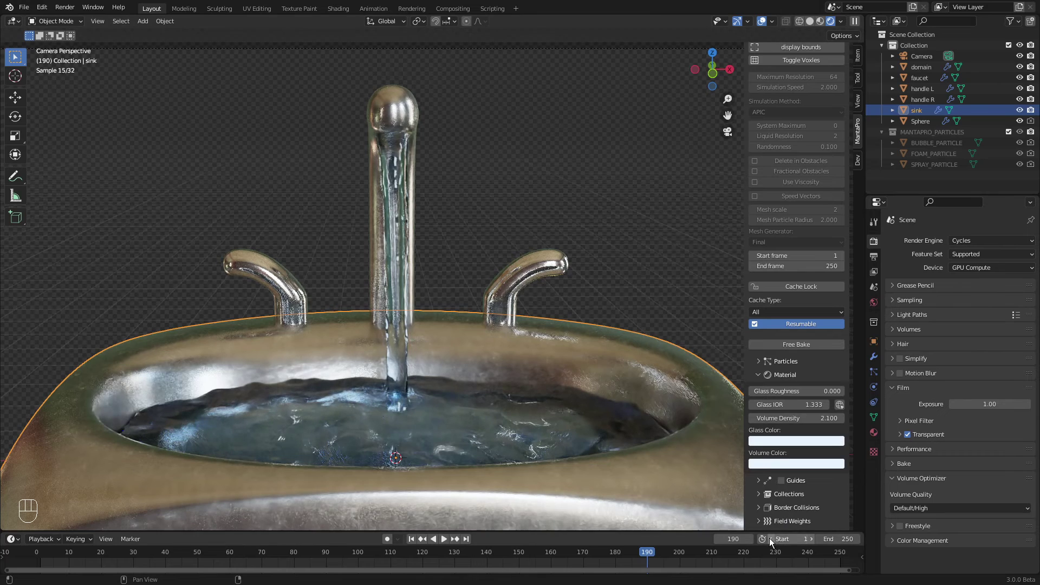
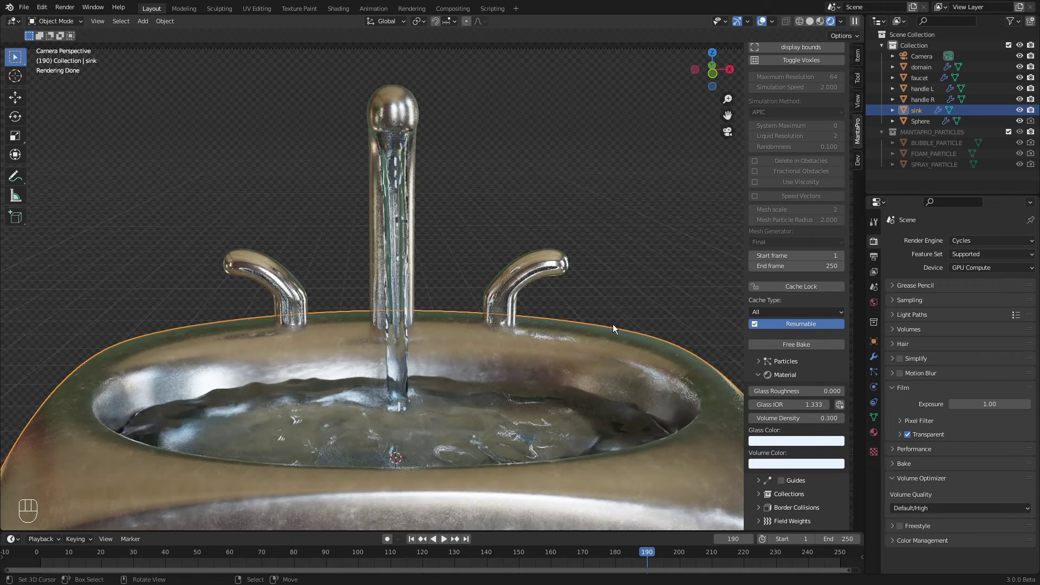
left_click(804, 443)
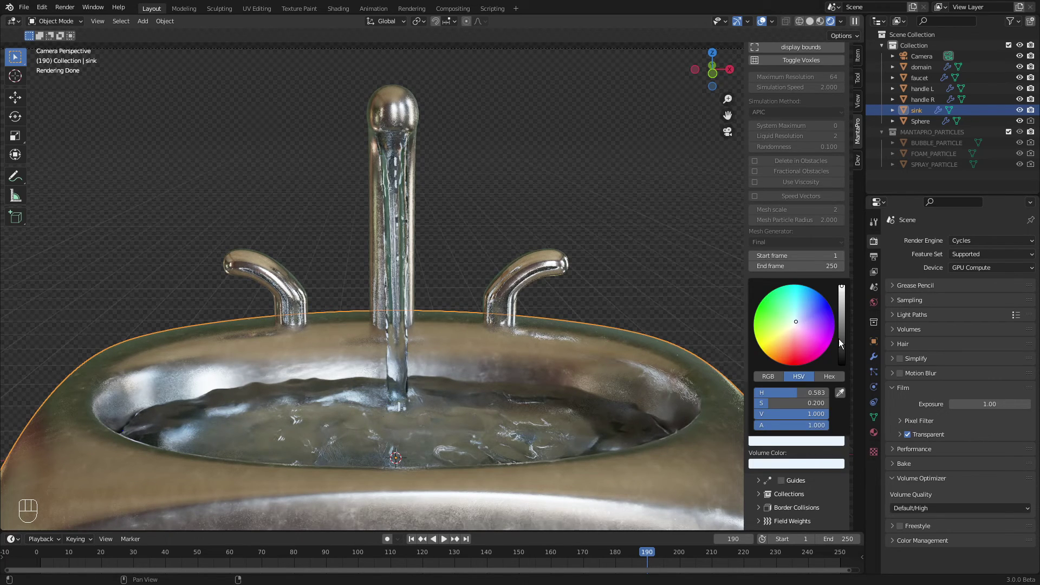
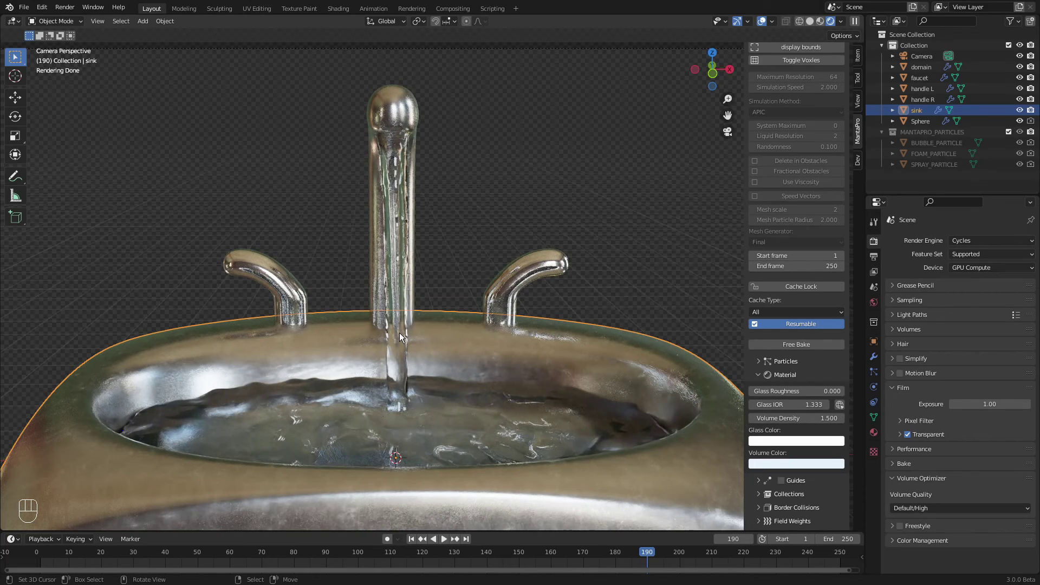
left_click(477, 338)
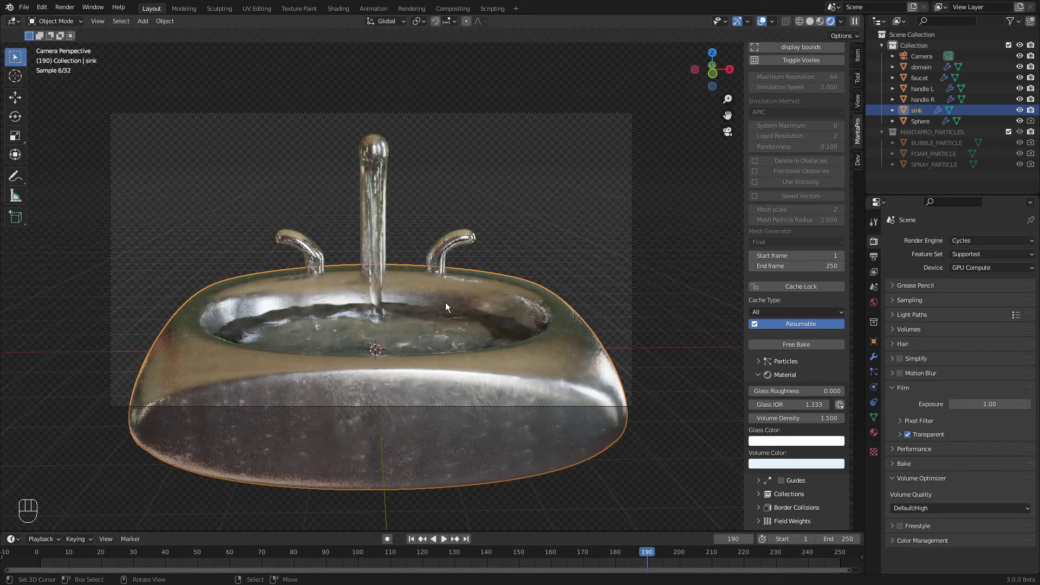